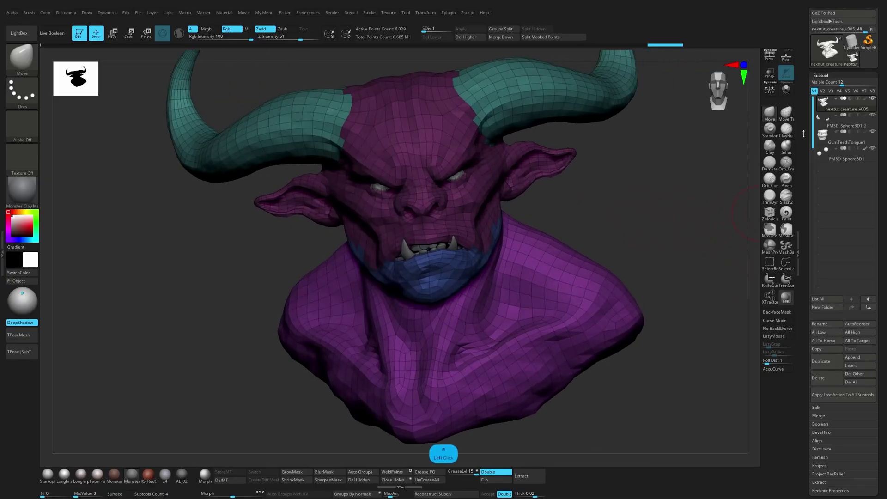
- Duplicate the nextut_creature SubTool to get a v006 copy for UV work
key("ctrl+shift+d")
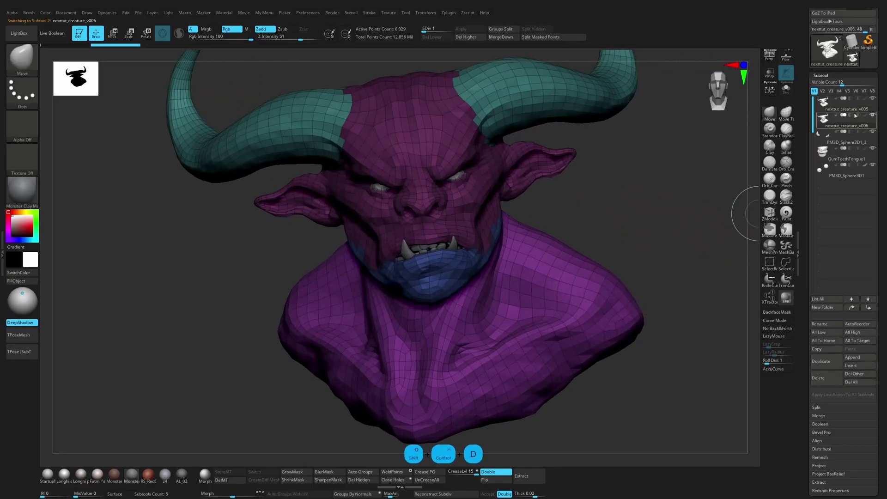
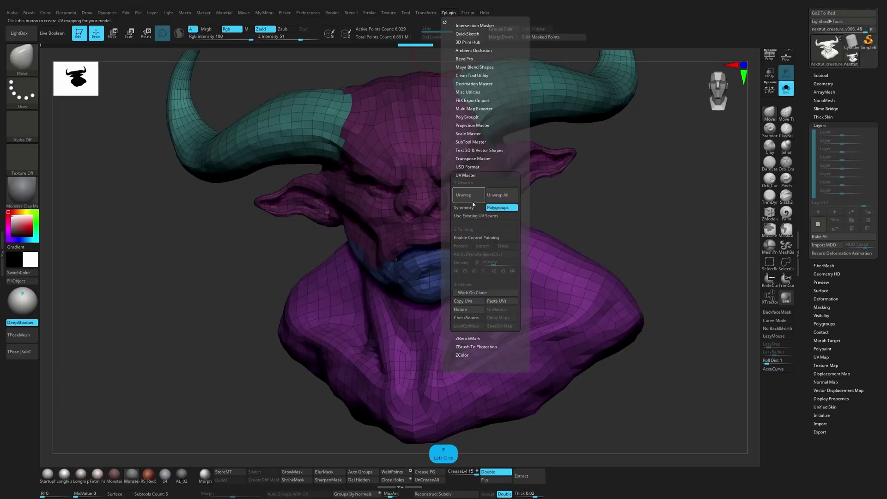
- Unwrap the duplicate creature by polygroups in UV Master, producing five UV islands
left_click(470, 200)
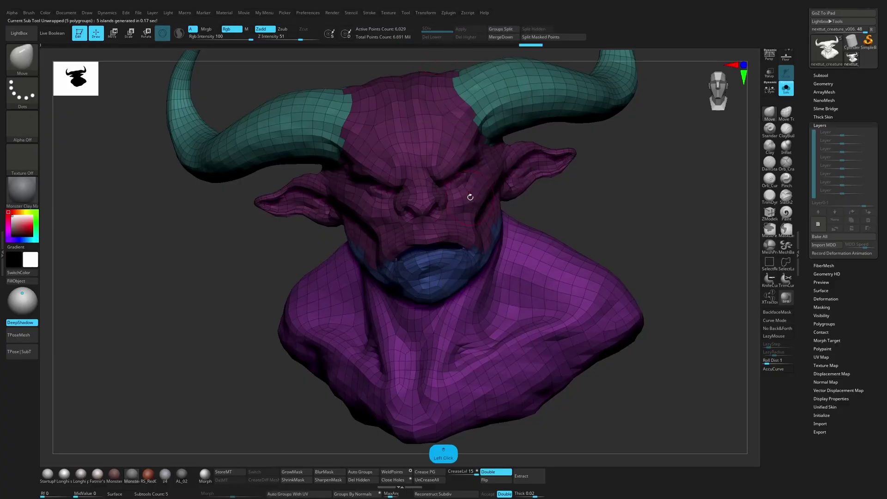
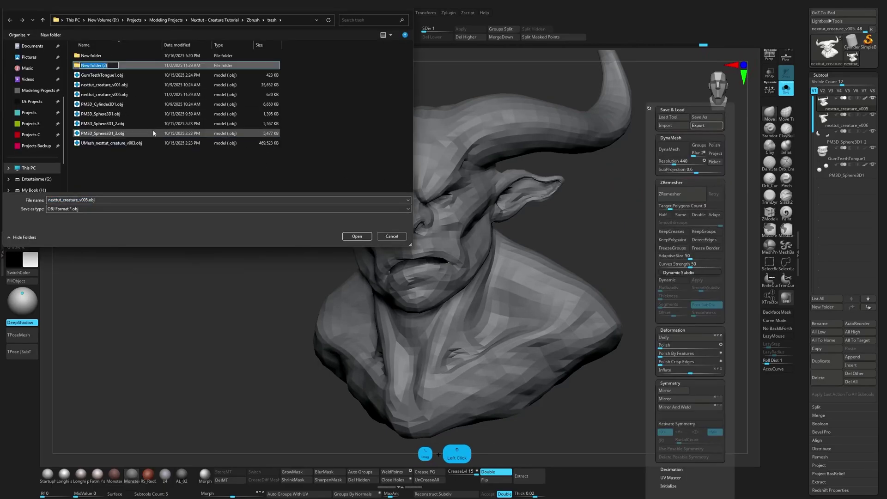
- Create a bake folder, save nextut_creature_low.obj there, and raise the bust back to its top SDiv
key("b")
key("a")
key("l")
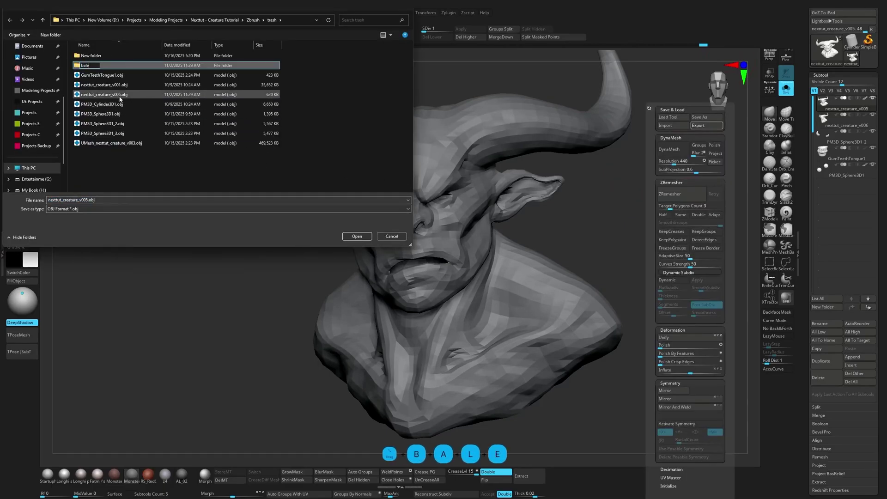
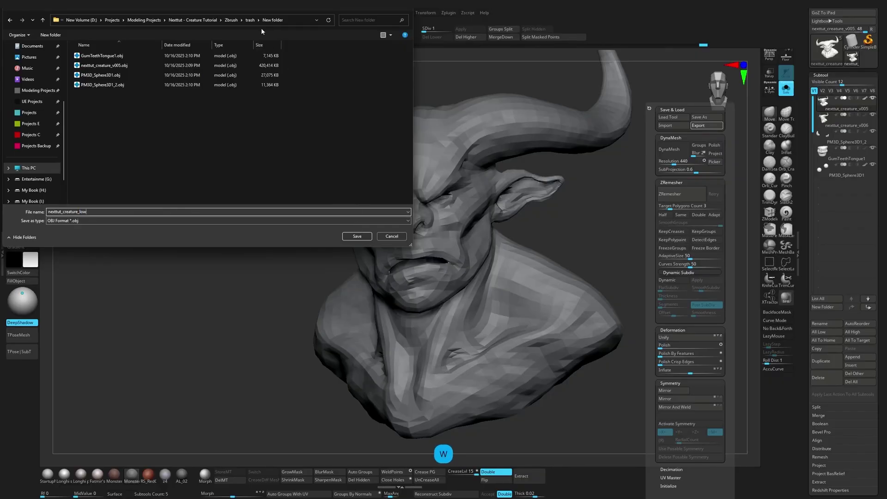
left_click(257, 22)
left_click(94, 58)
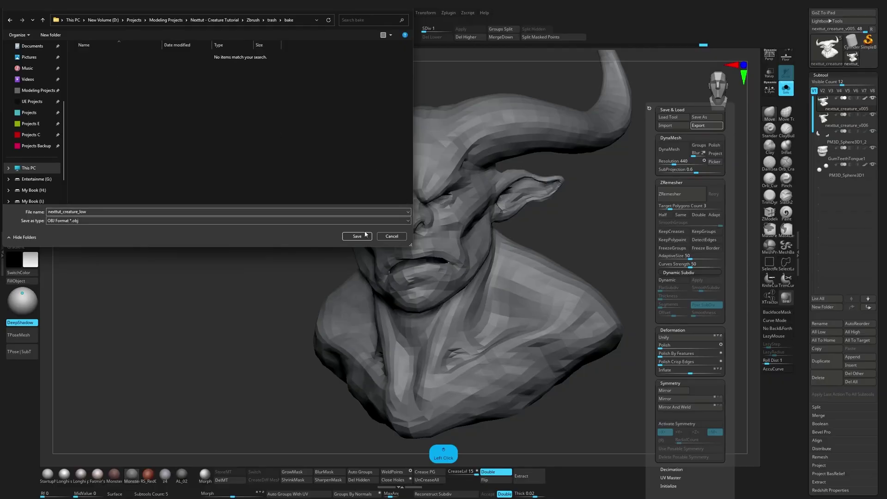
key("d")
key("d")
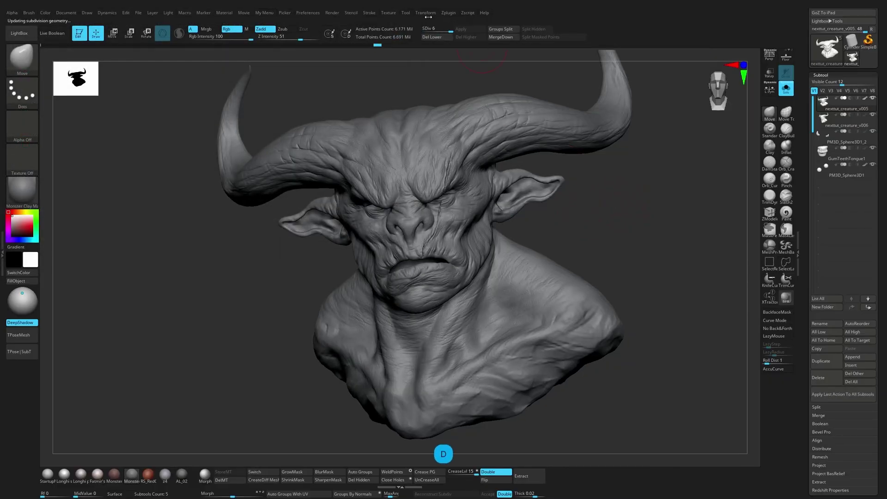
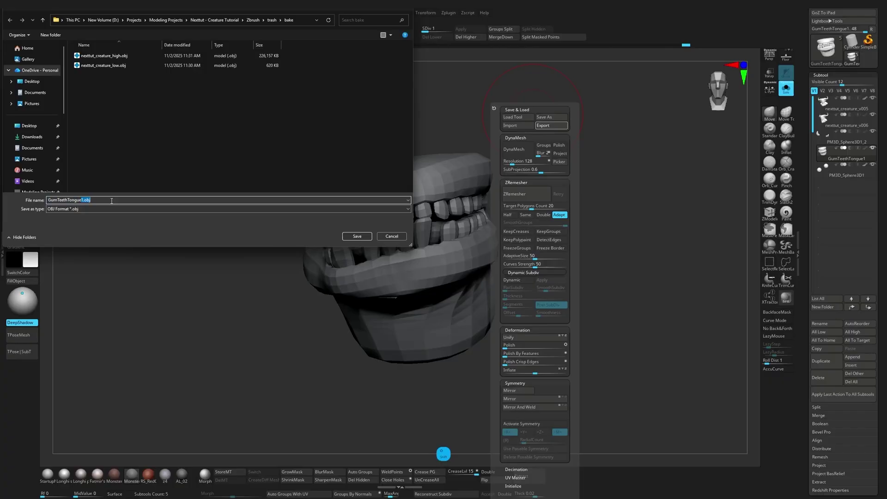
- Save the gum, teeth and tongue piece as GumTeethTongue_low.obj in the bake folder
key("shift+-")
key("l")
key("o")
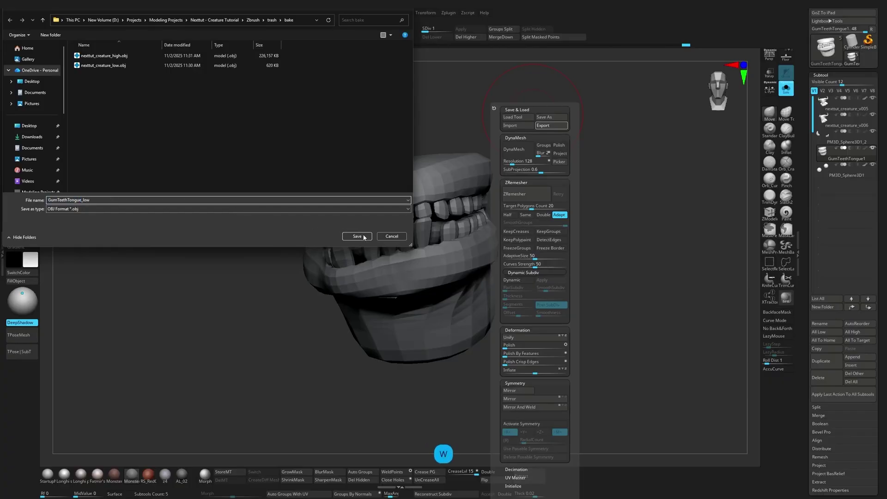
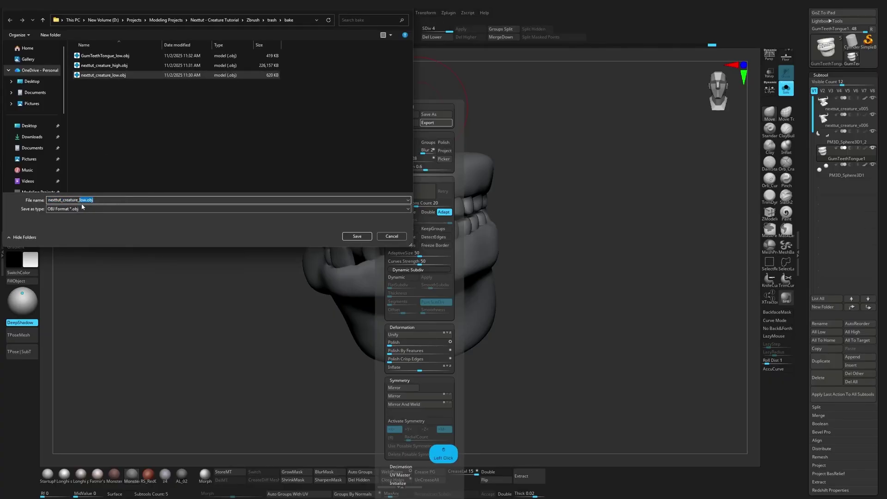
- Export the full-detail piece again as GumTeethTongue_high.obj
key("h")
key("i")
key("g")
key("h")
key("g")
left_click(129, 59)
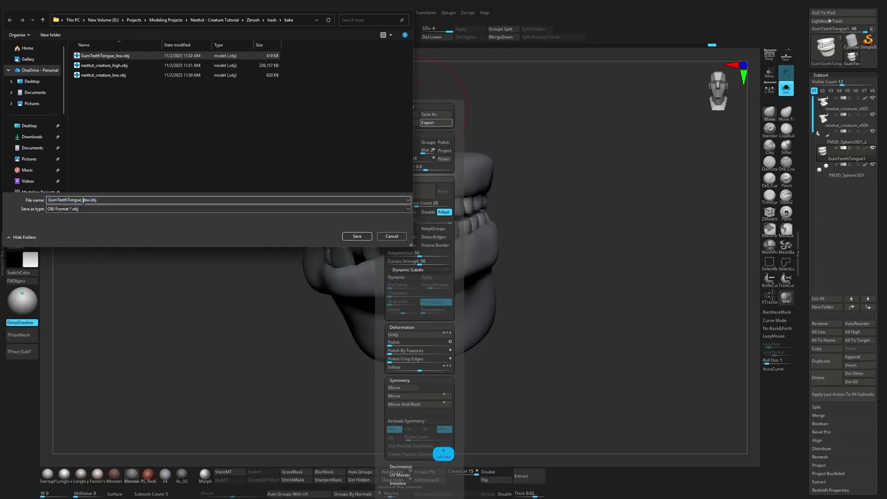
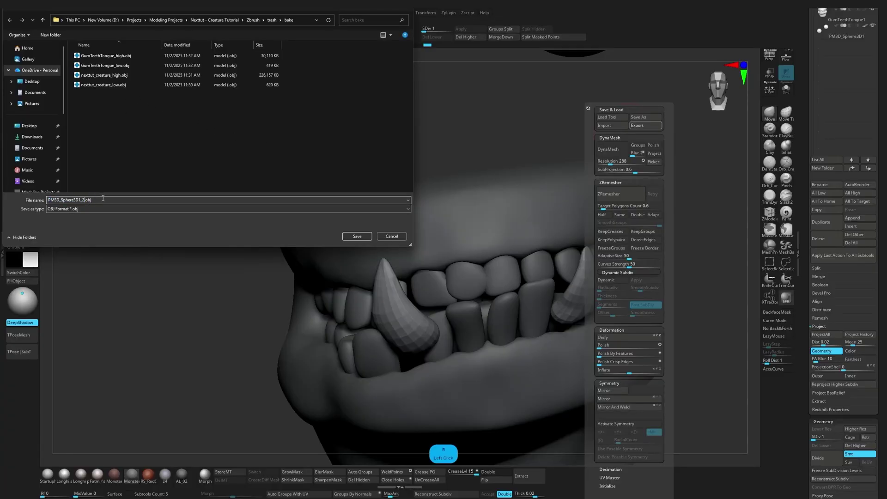
- Export the teeth SubTool as teeth_low.obj into the bake folder
key("ctrl+a")
key("t")
key("e")
key("t")
key("h")
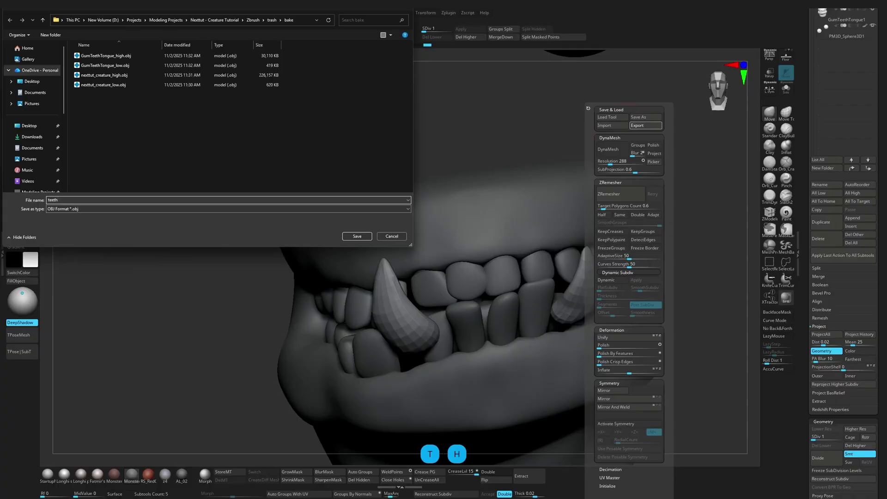
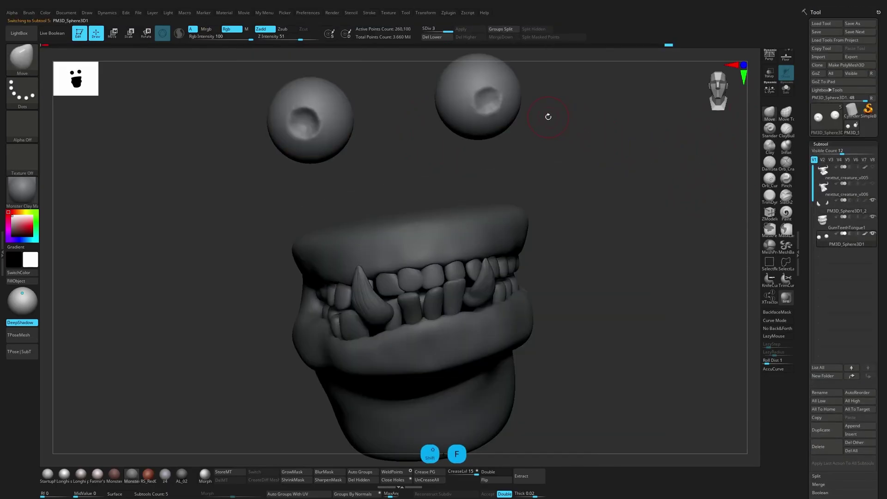
- Drop the eyeball spheres to subdivision 1 and bring up their export
key("shift+d")
key("shift+d")
key("shift+d")
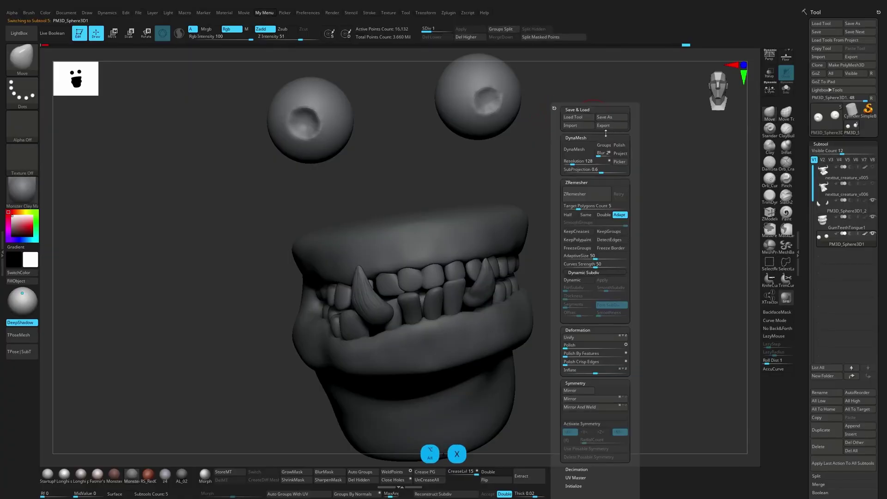
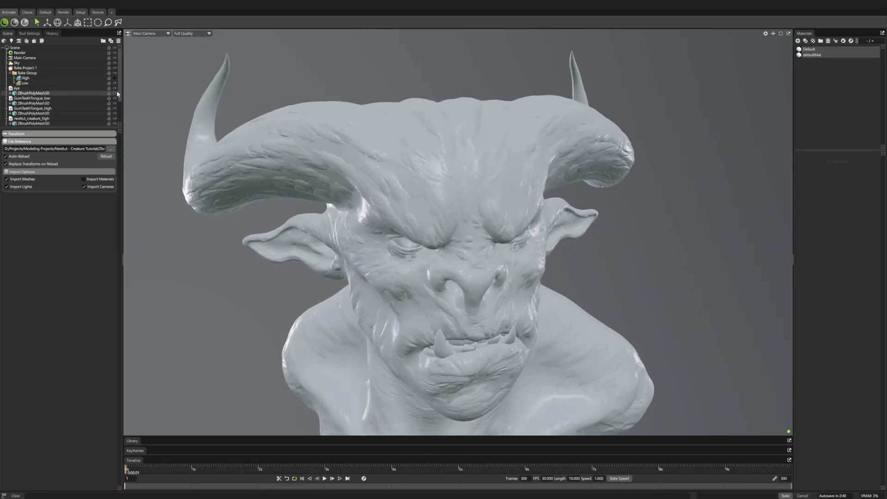
- Place GumTeethTongue_low in a bake group's Low set and GumTeethTongue_high in its High set
left_click(118, 90)
left_click(6, 89)
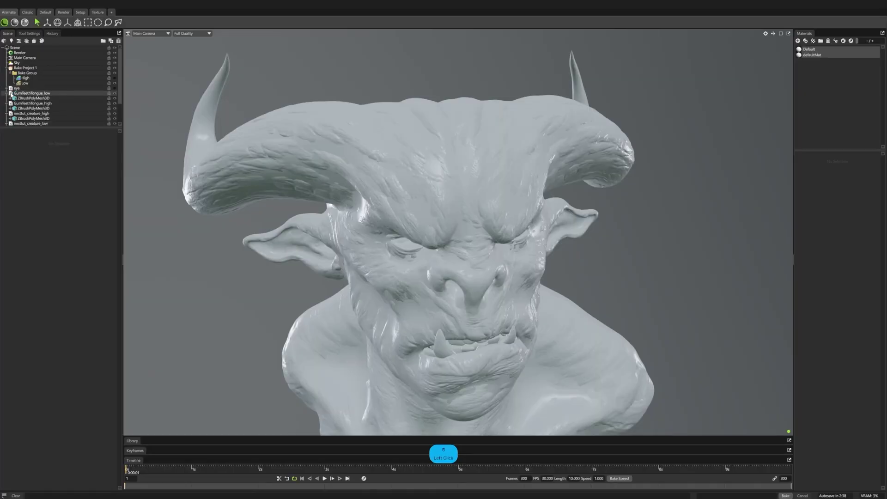
left_click(51, 95)
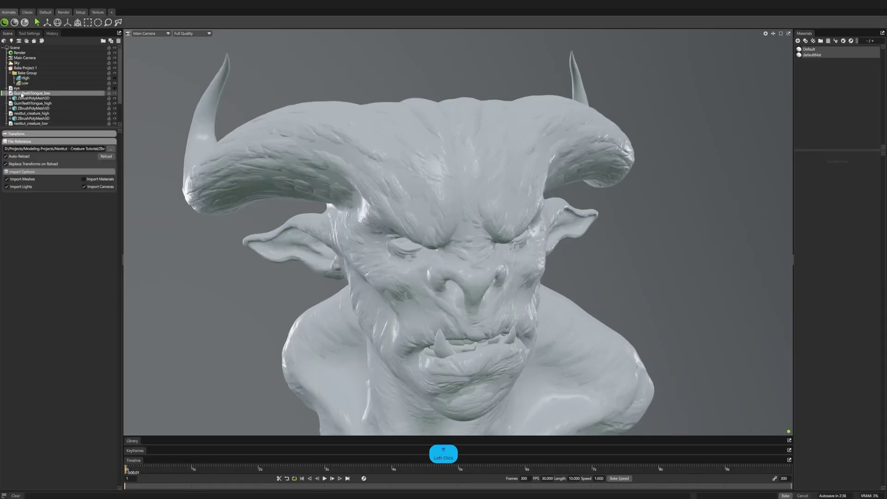
left_click(25, 94)
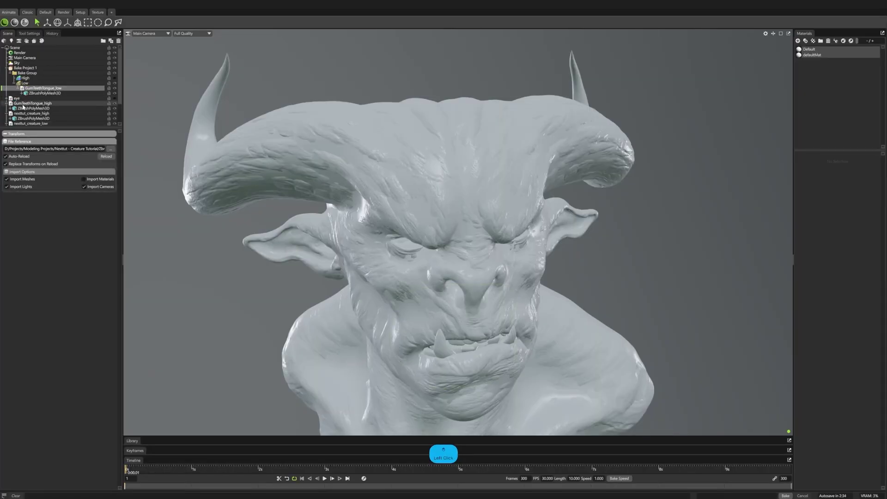
left_click(33, 79)
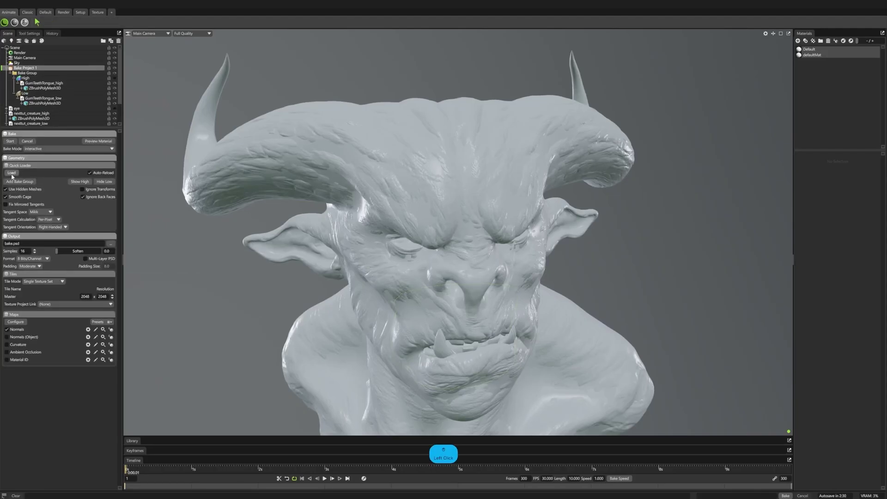
- Add a second bake group and name it tongue
left_click(22, 184)
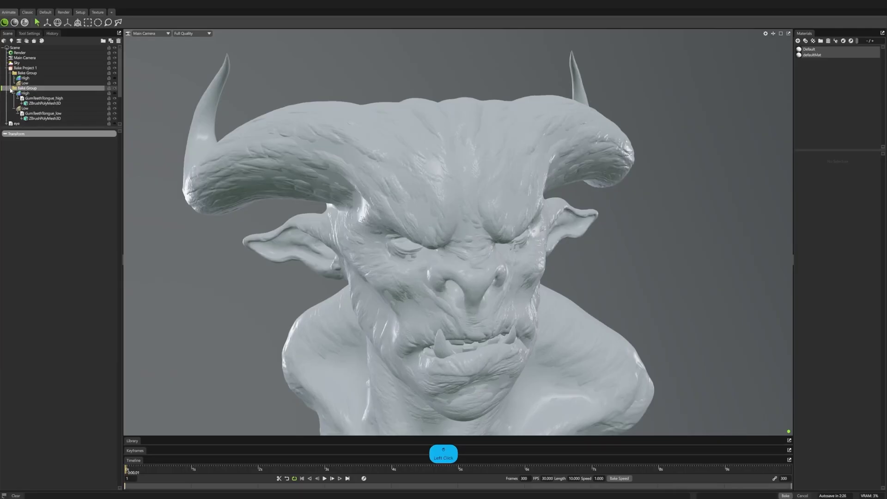
left_click(23, 90)
left_click(32, 89)
left_click(31, 90)
key("t")
key("o")
key("n")
key("g")
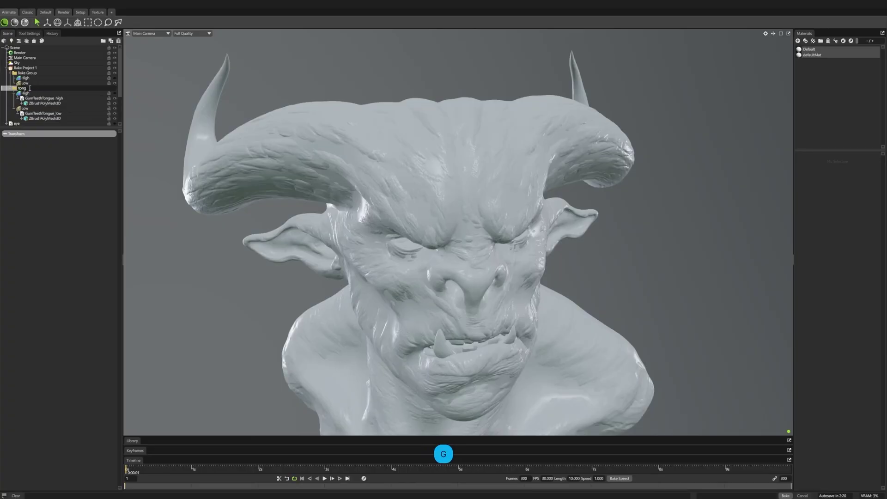
key("u")
key("e")
key("Return")
- Rename the first bake group creature
left_click(13, 92)
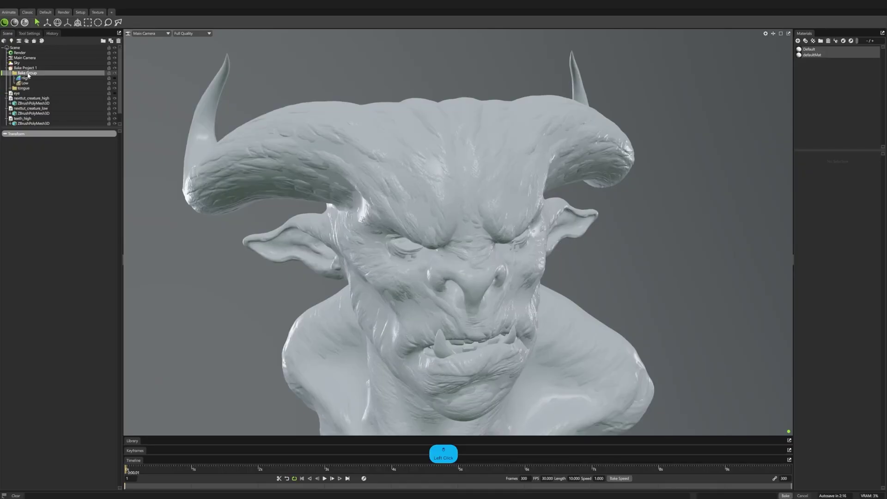
key("c")
key("r")
key("e")
key("a")
key("t")
key("u")
key("r")
key("e")
key("Return")
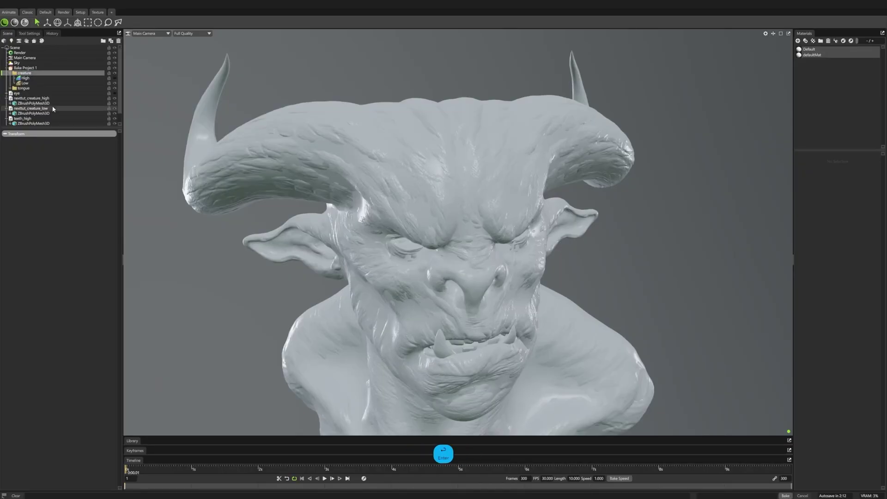
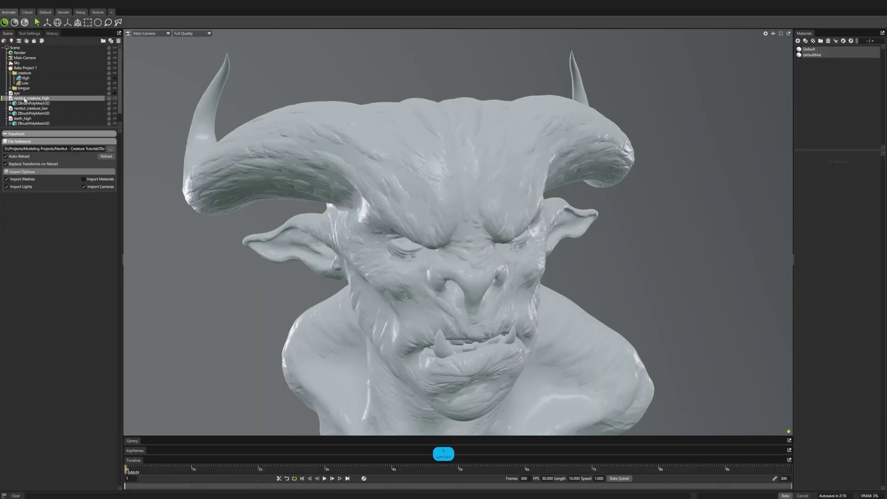
- Put nextut_creature_high in the creature group's High set and show the bake project settings
left_click(20, 83)
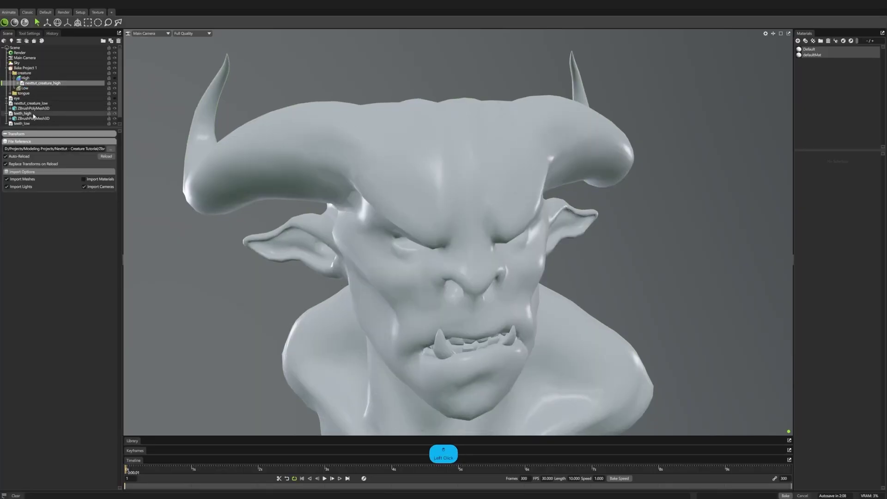
left_click(31, 106)
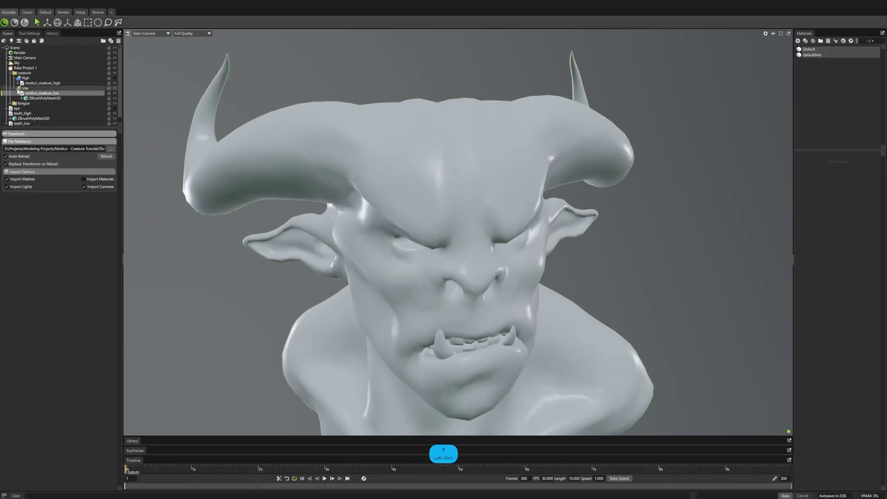
left_click(12, 73)
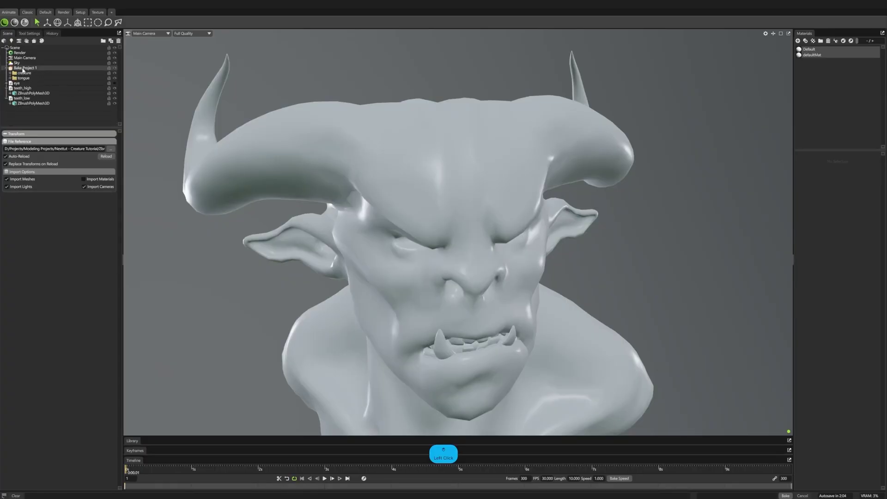
left_click(21, 69)
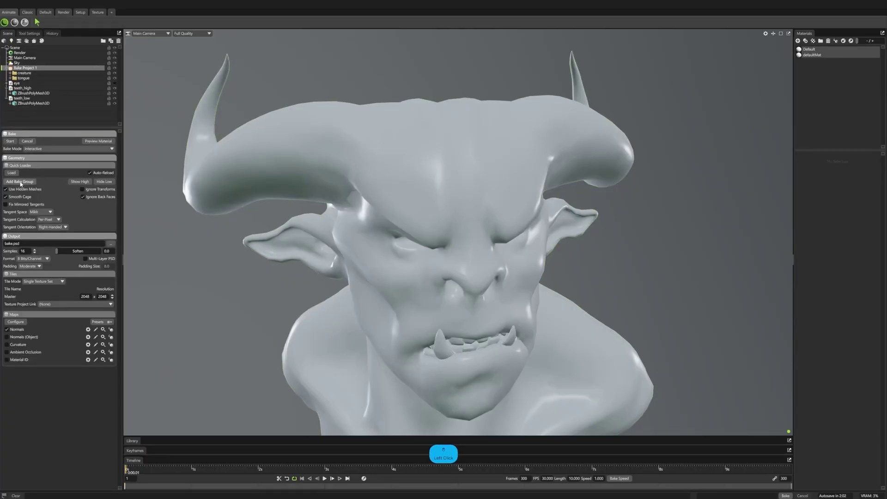
- Add a third bake group with teeth_high under High and teeth_low under Low, selected for renaming
left_click(21, 183)
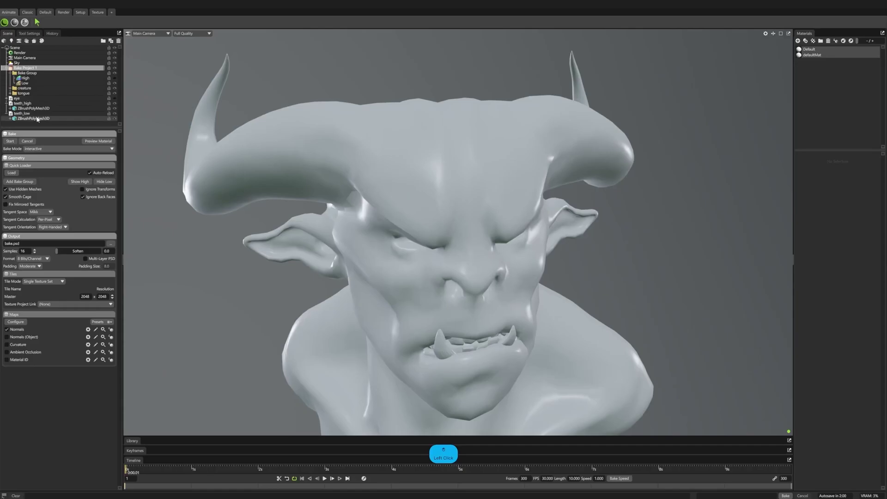
left_click(26, 107)
left_click(44, 80)
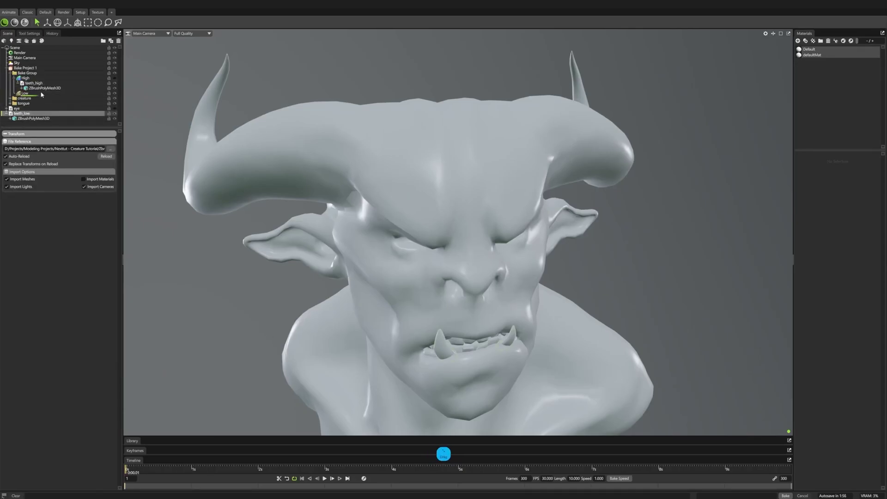
left_click(29, 75)
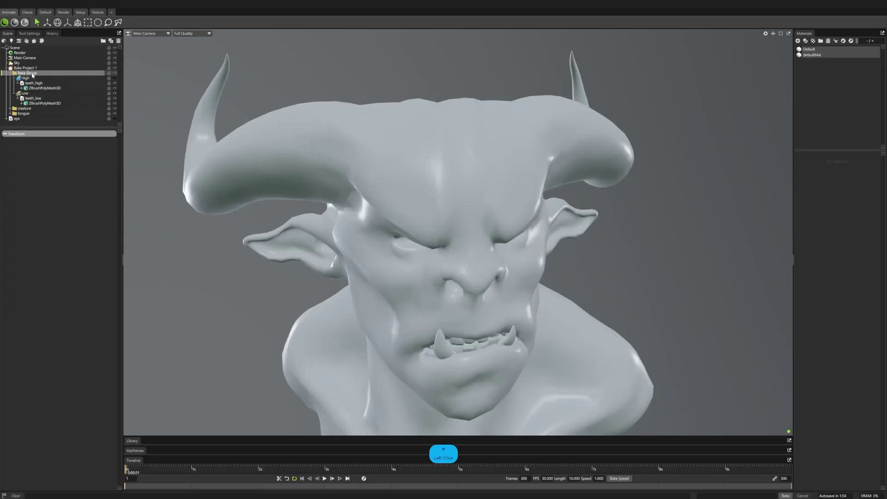
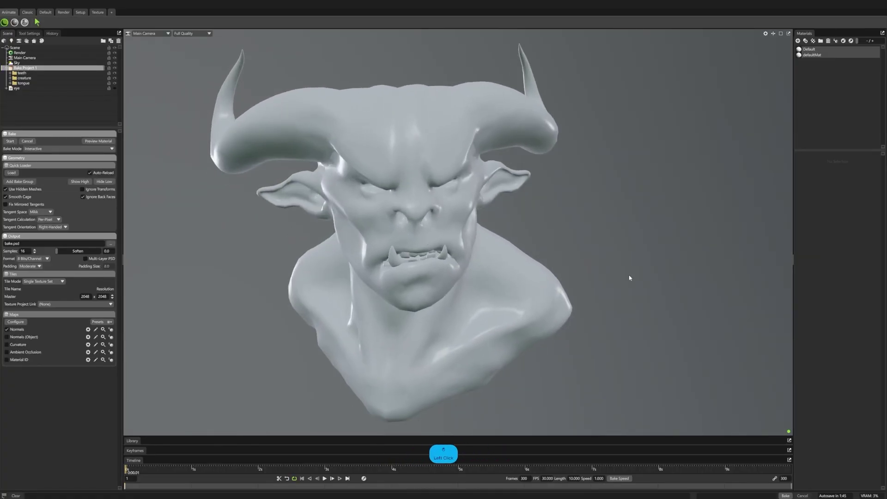
- Enable the Curvature and Ambient Occlusion maps in the bake Maps list
left_click(627, 281)
left_click(522, 248)
middle_click(520, 259)
right_click(516, 235)
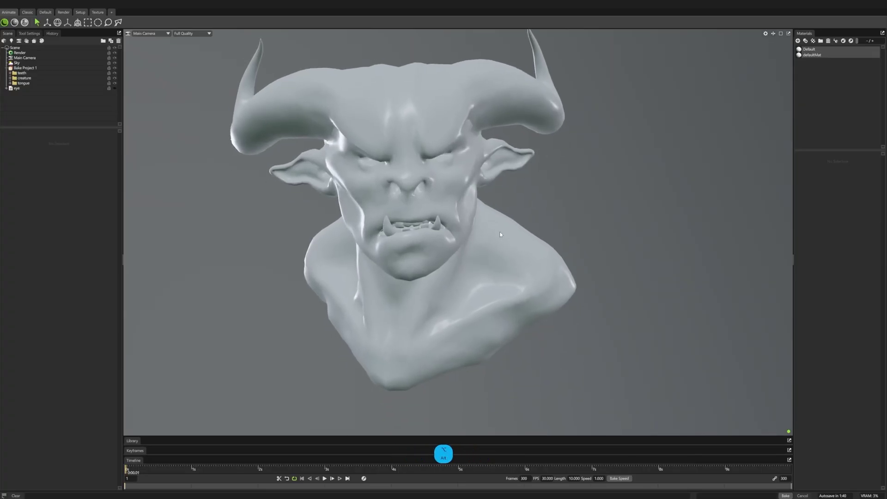
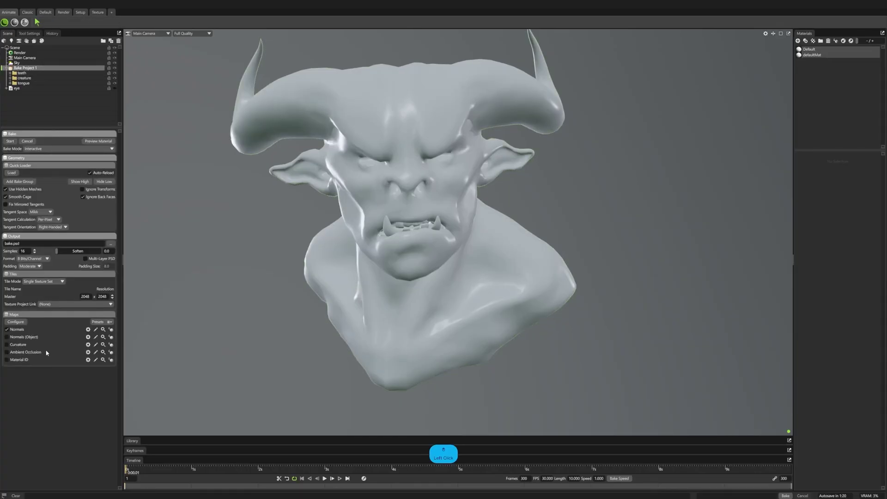
left_click(9, 347)
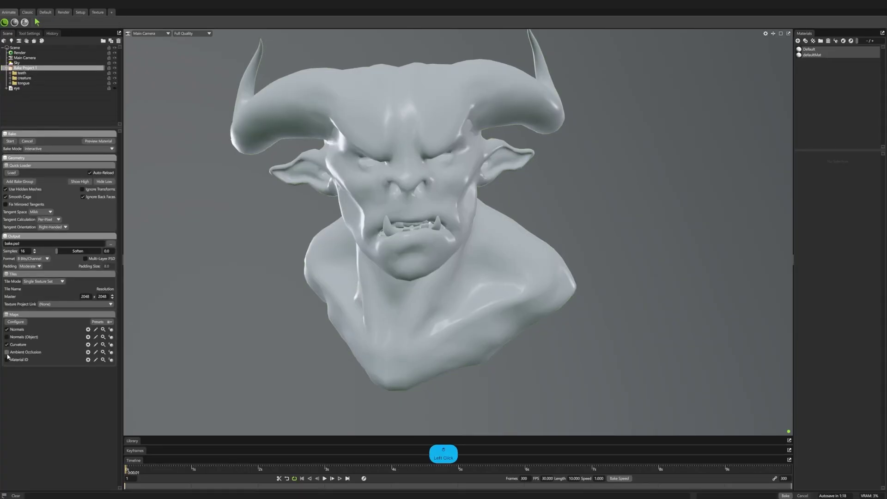
left_click(9, 354)
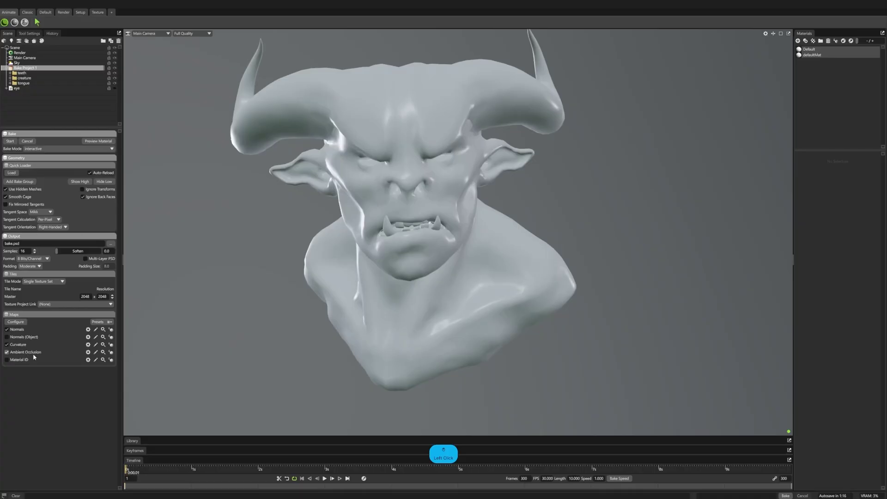
- In Configure, add Cavity and Thickness to the bakeable maps
left_click(25, 324)
left_click(446, 144)
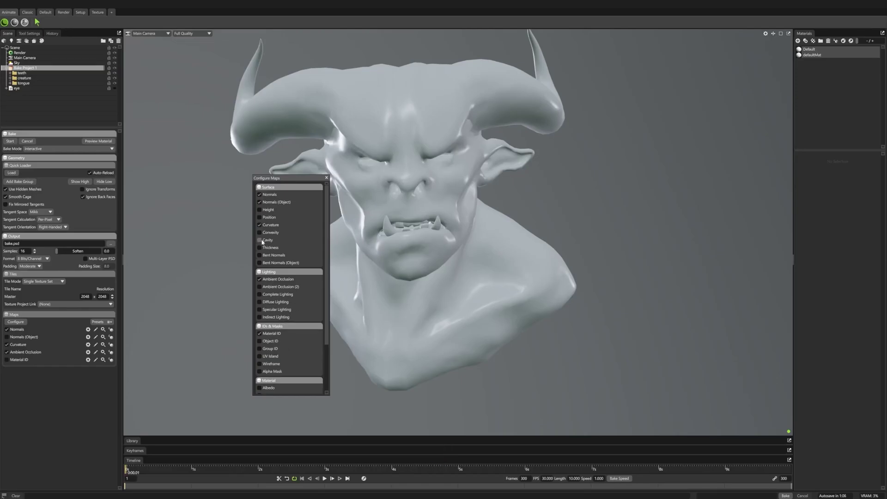
left_click(263, 241)
left_click(269, 249)
left_click(265, 243)
left_click(270, 242)
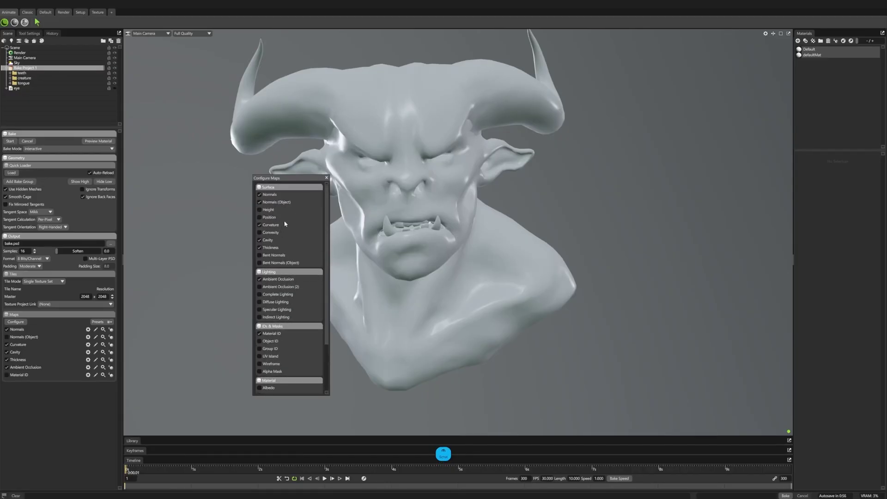
left_click(329, 178)
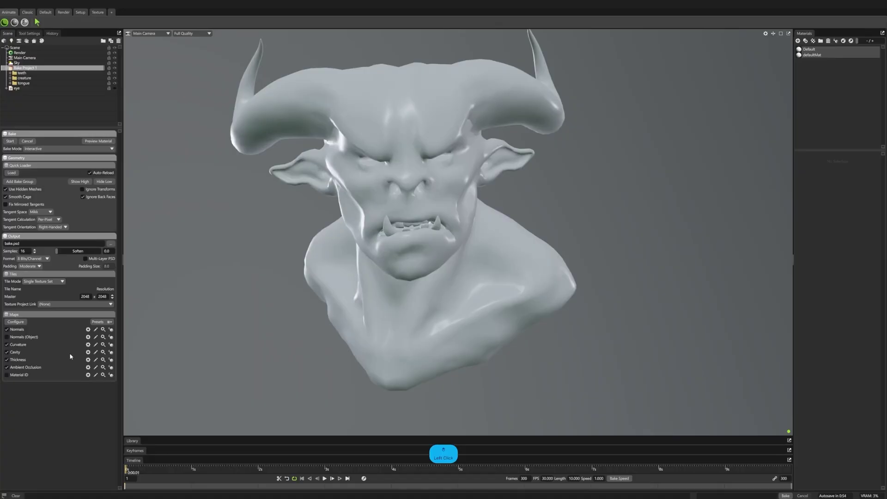
- Set bake resolution to 4096 and Tile Mode to Multiple Texture Sets
left_click(90, 330)
left_click(150, 355)
left_click(205, 332)
left_click(114, 295)
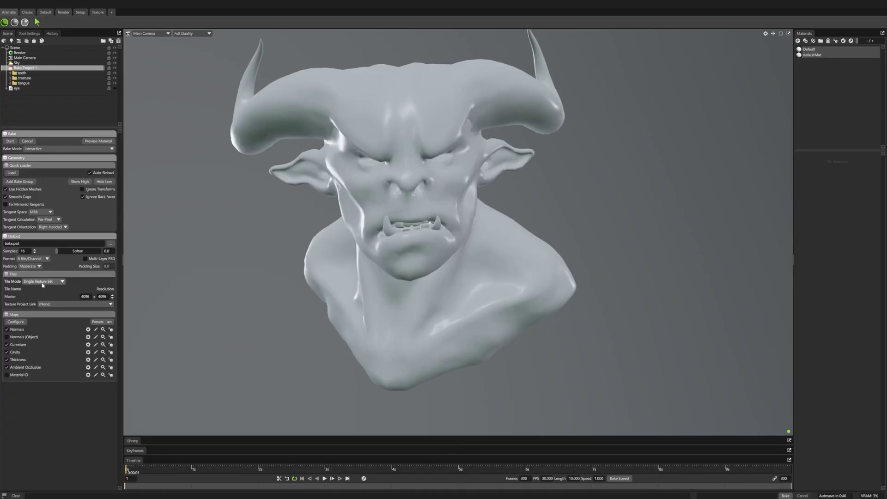
left_click(45, 284)
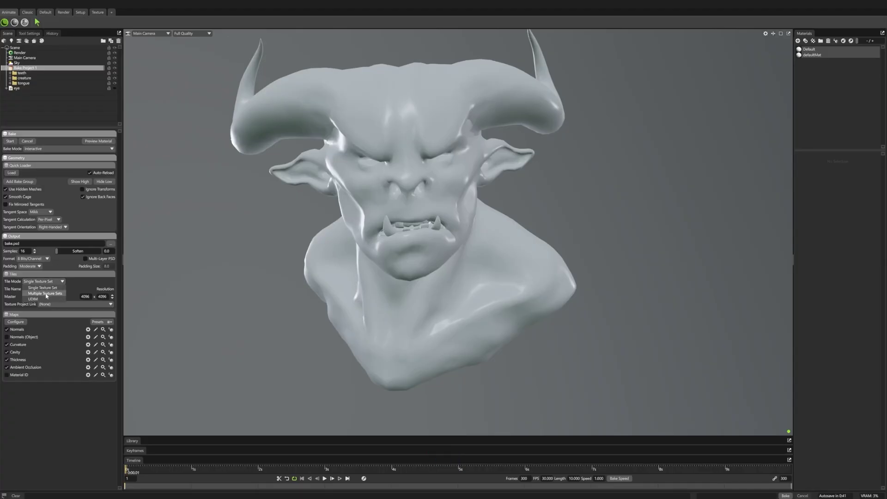
left_click(48, 296)
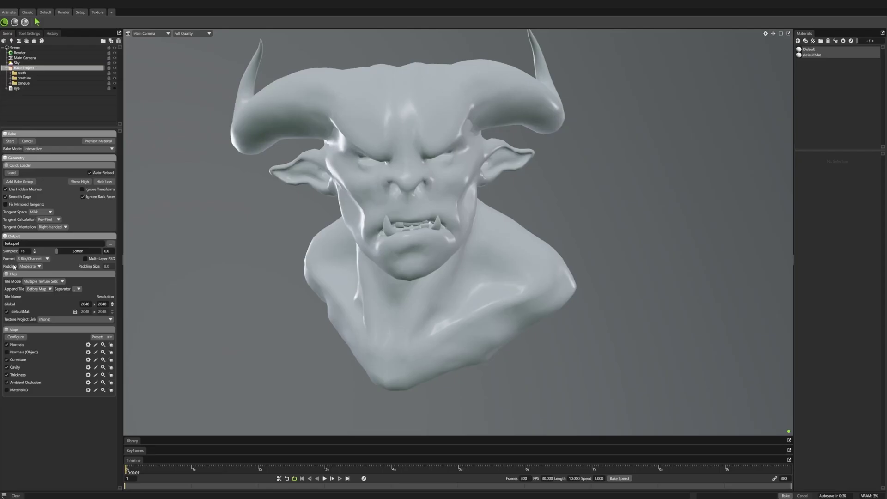
- Point the bake output to a new map folder inside the ZBrush bake directory
left_click(112, 246)
left_click(50, 32)
key("m")
key("a")
key("p")
key("Return")
left_click(90, 52)
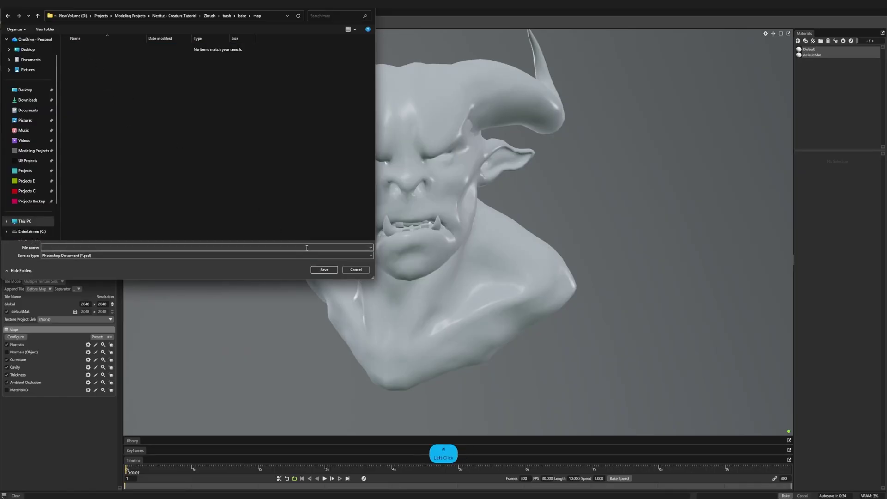
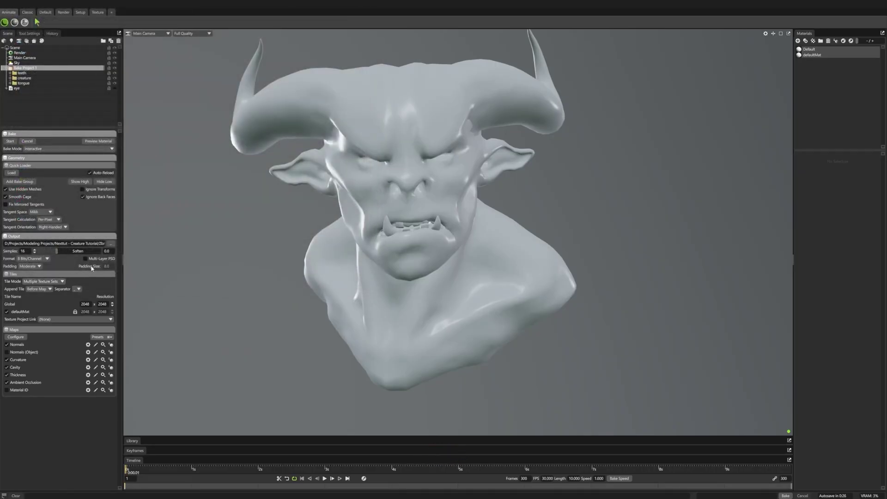
left_click(113, 245)
- Choose PNG as the output file type and save the output file
left_click(127, 247)
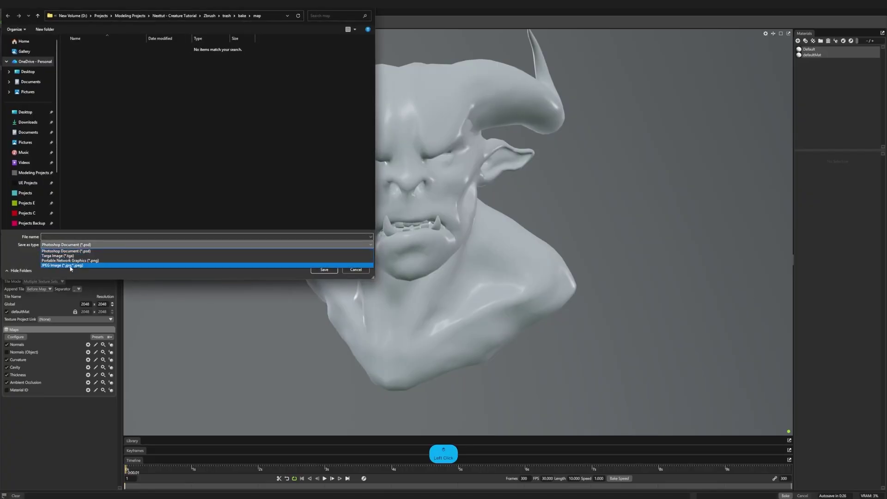
left_click(81, 263)
key("a")
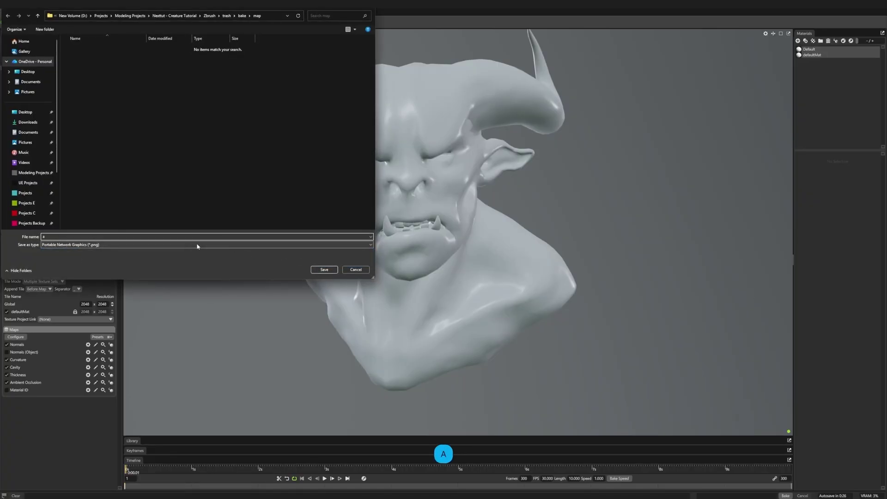
left_click(328, 273)
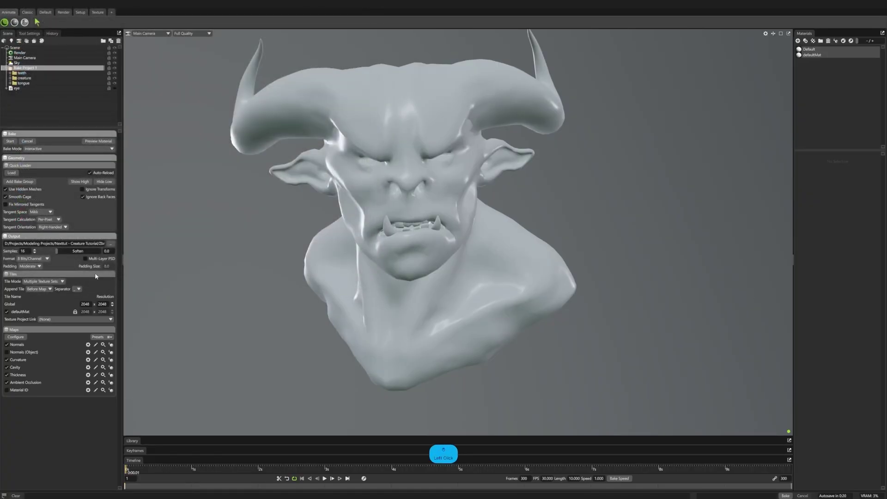
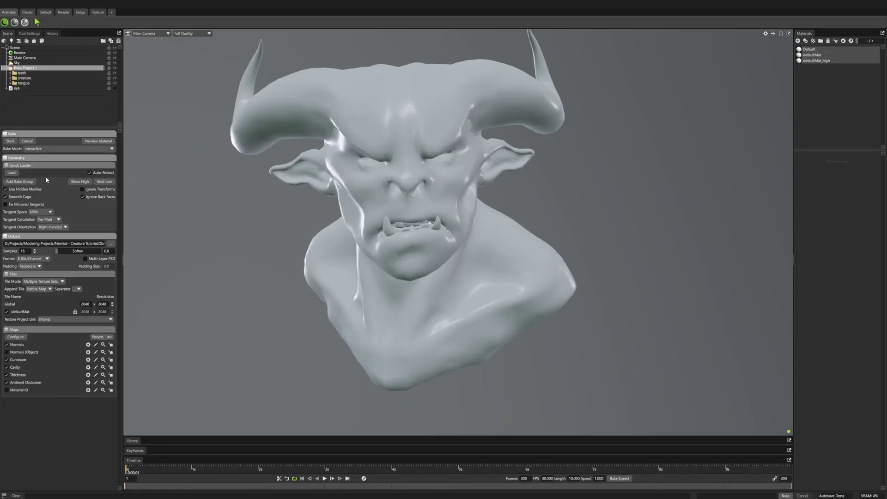
- Run a preview bake of the enabled maps on the creature
left_click(95, 142)
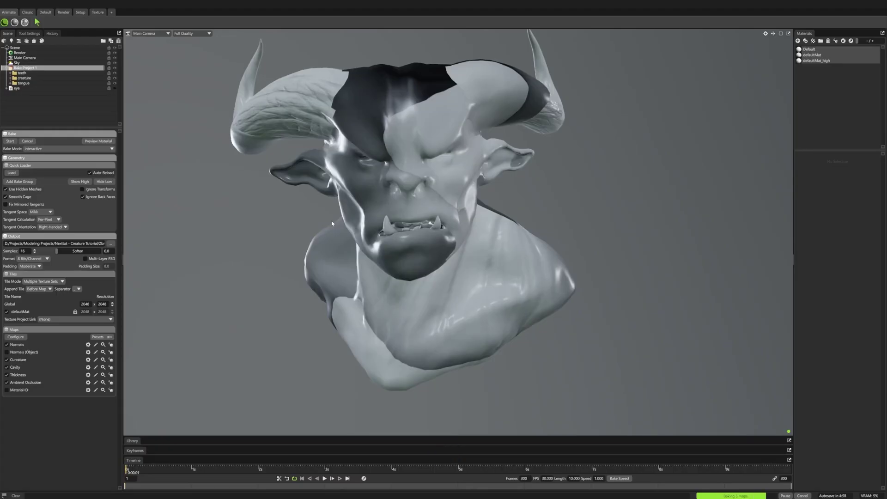
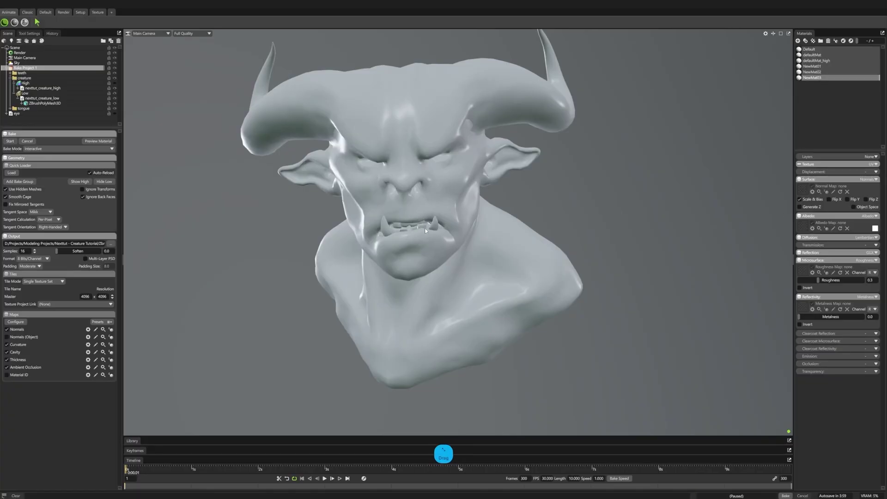
- Bake all enabled maps and load NewMat02's baked normal map into its Surface slot
left_click(38, 284)
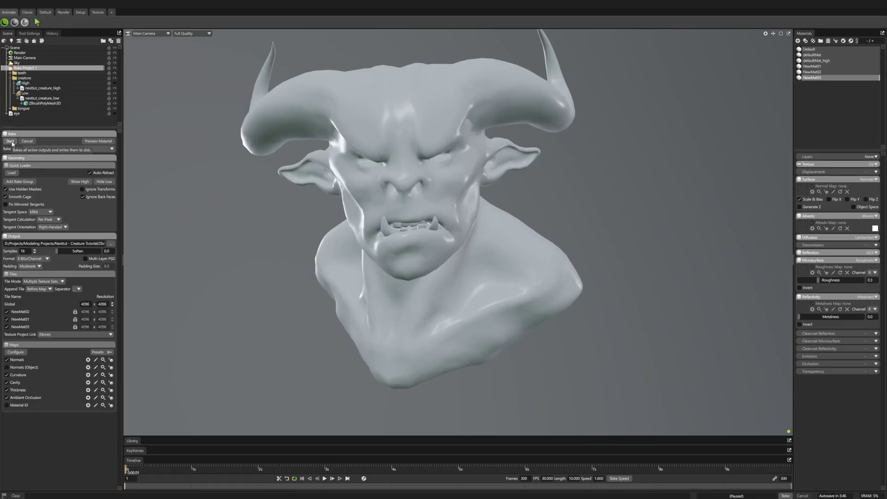
left_click(15, 144)
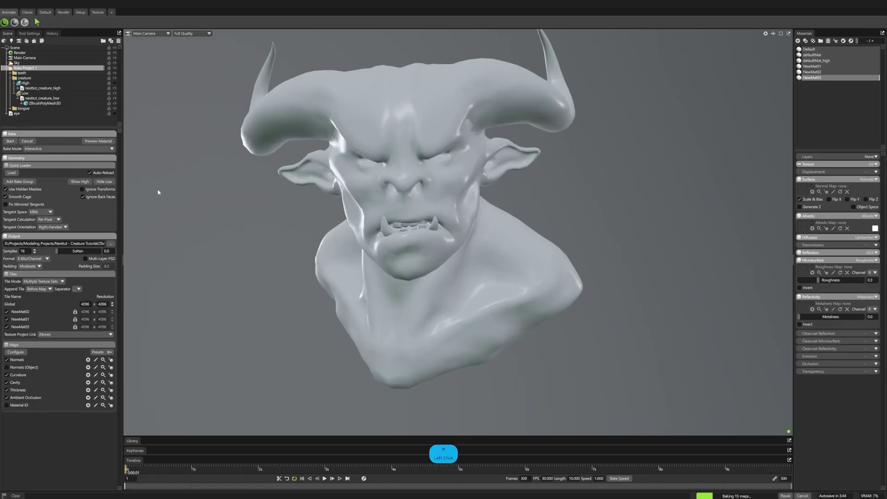
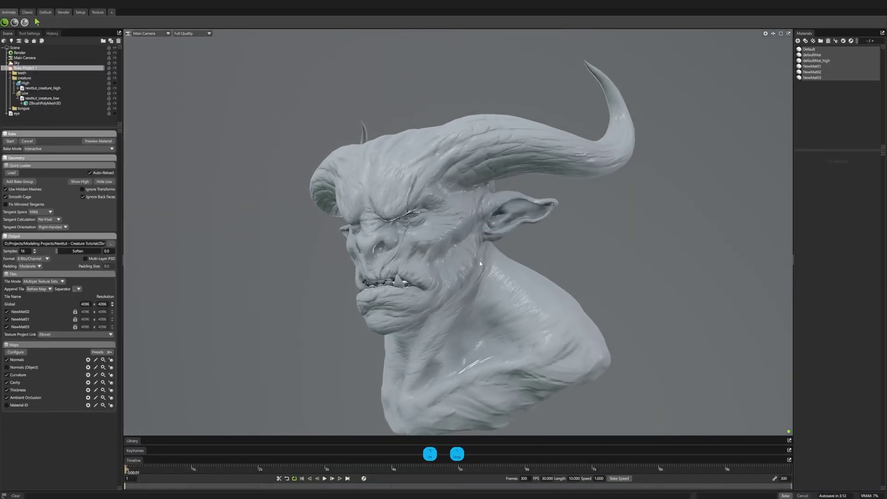
left_click(769, 34)
left_click(714, 95)
left_click(586, 170)
left_click(526, 188)
middle_click(538, 187)
left_click(575, 156)
right_click(558, 150)
left_click(519, 150)
left_click(827, 67)
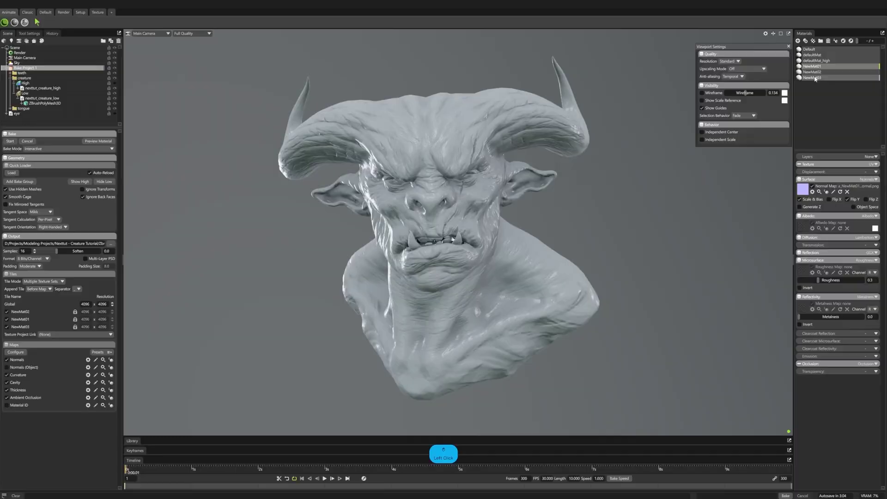
left_click(575, 204)
- Zoom and orbit in close to inspect the creature's face, nose and teeth detail
right_click(477, 268)
right_click(479, 295)
middle_click(440, 262)
right_click(476, 272)
left_click(480, 220)
left_click(792, 49)
left_click(508, 242)
left_click(503, 246)
middle_click(500, 263)
left_click(472, 236)
left_click(443, 227)
right_click(446, 234)
right_click(452, 255)
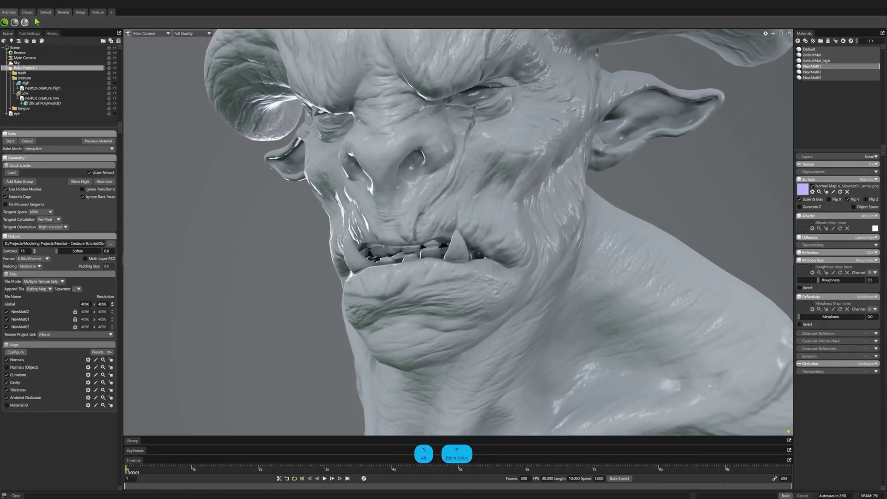
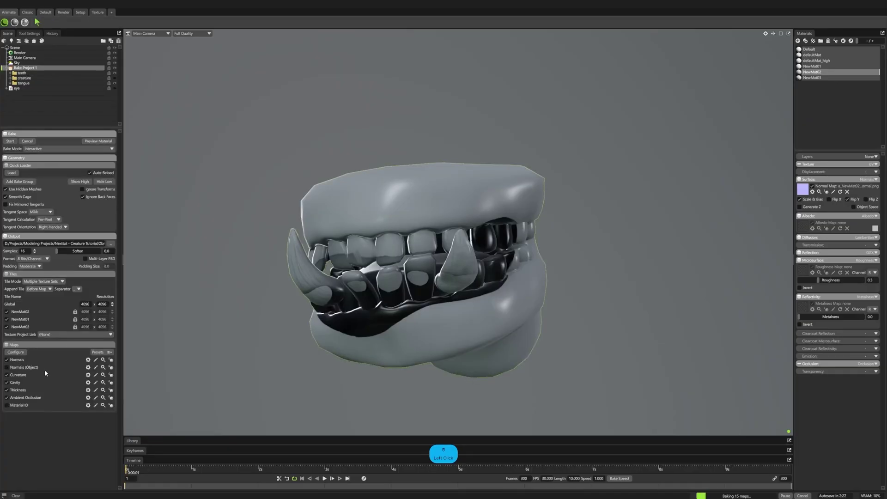
- Review the Ambient Occlusion map's bake options and close its settings panel
left_click(91, 400)
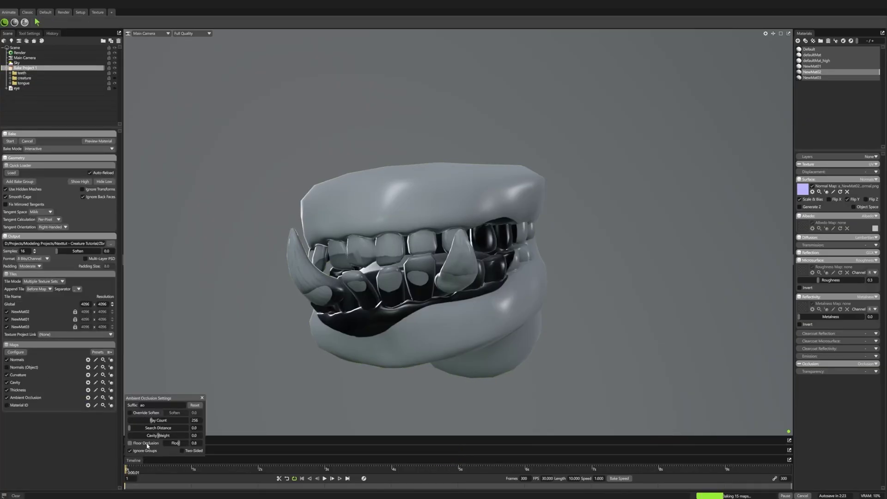
left_click(148, 452)
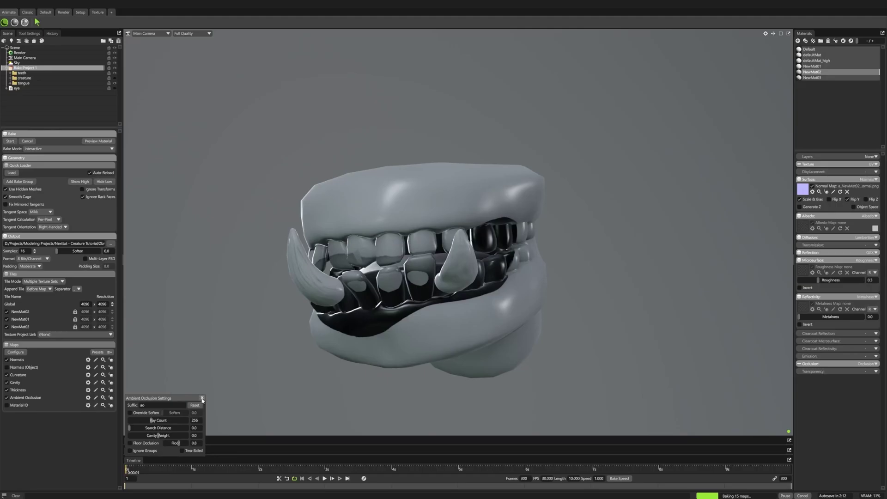
left_click(205, 400)
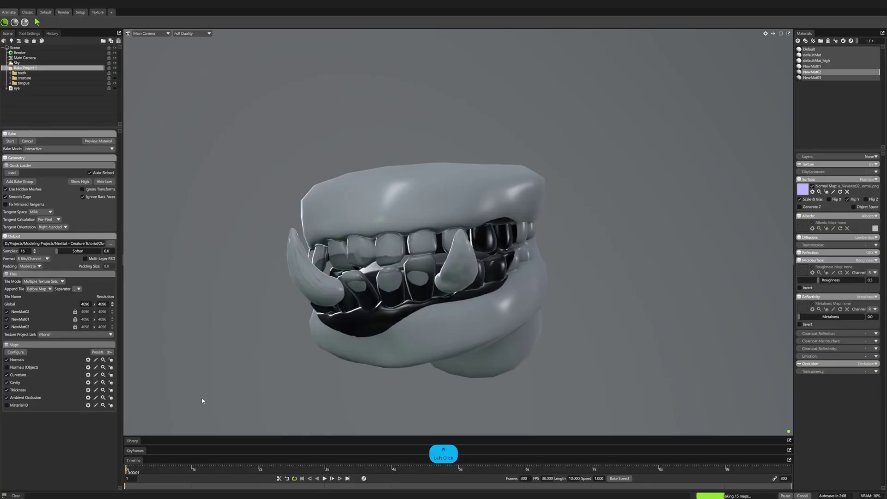
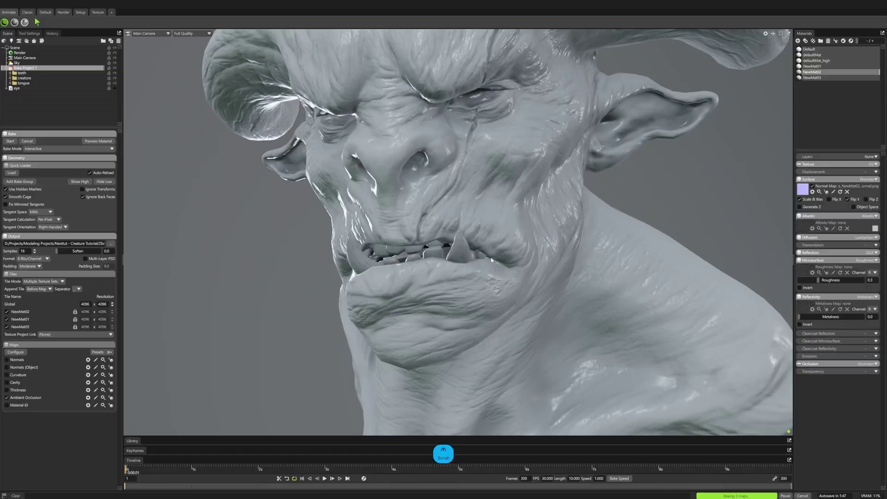
- Orbit to a front view of the face and zoom in on the mouth area
left_click(467, 254)
right_click(485, 256)
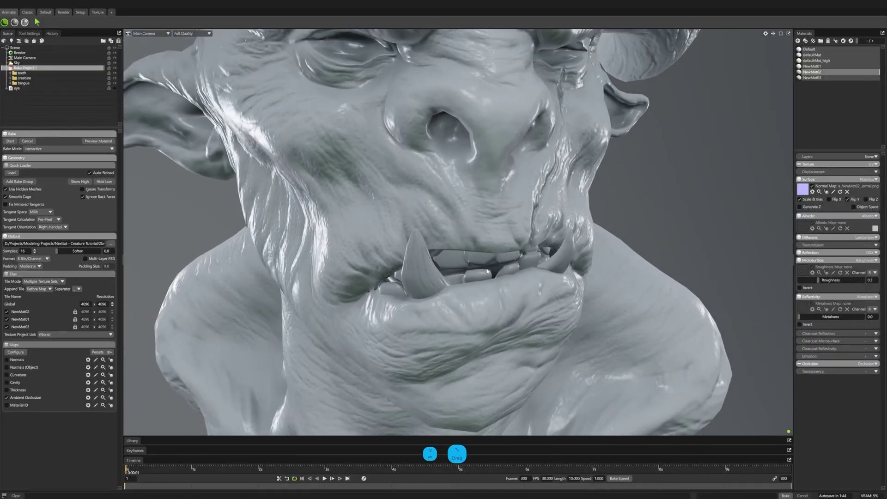
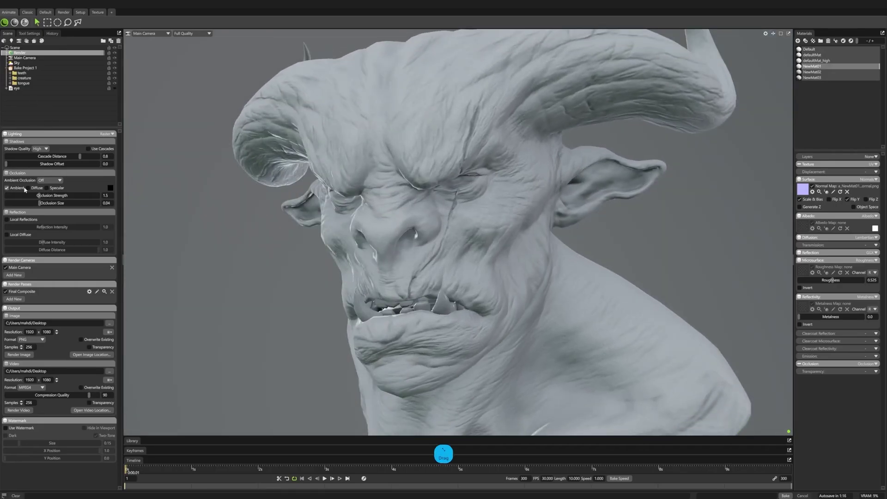
- Enable diffuse and specular occlusion, local reflections and Mega shadow quality in Render settings
left_click(33, 189)
left_click(52, 190)
left_click(22, 222)
left_click(24, 237)
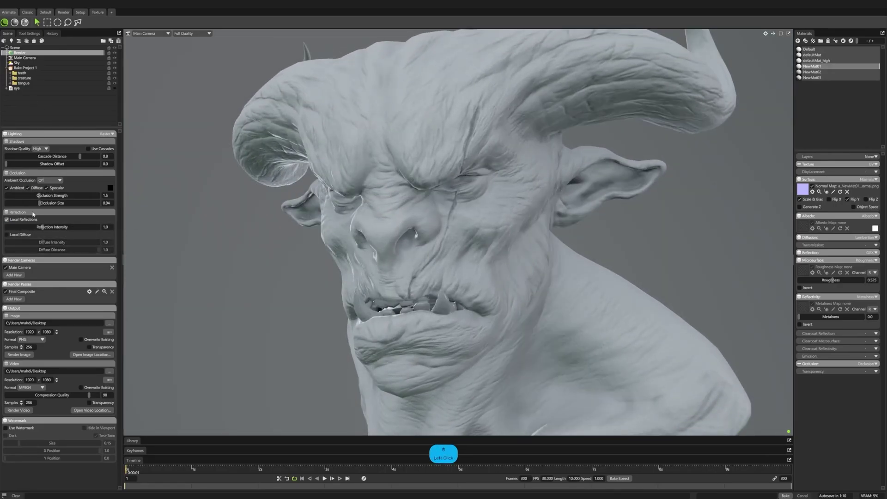
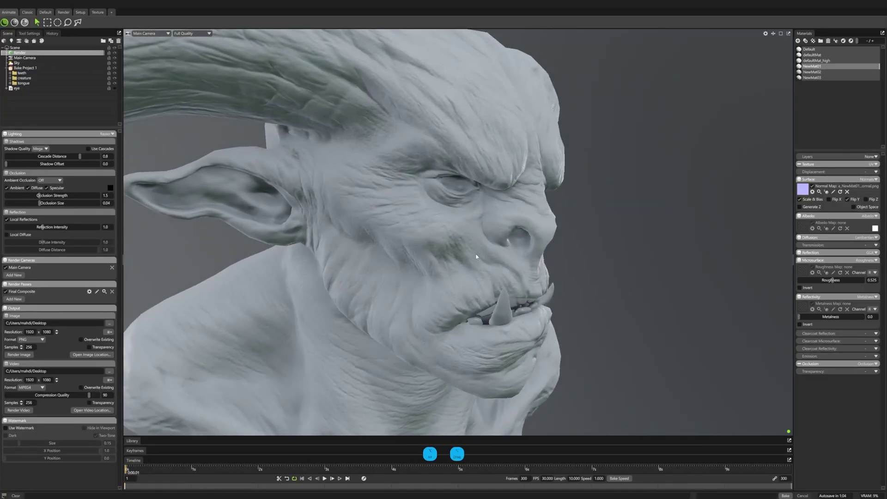
- Orbit around to inspect the back of the bust with the new render settings
left_click(361, 252)
right_click(459, 251)
left_click(474, 235)
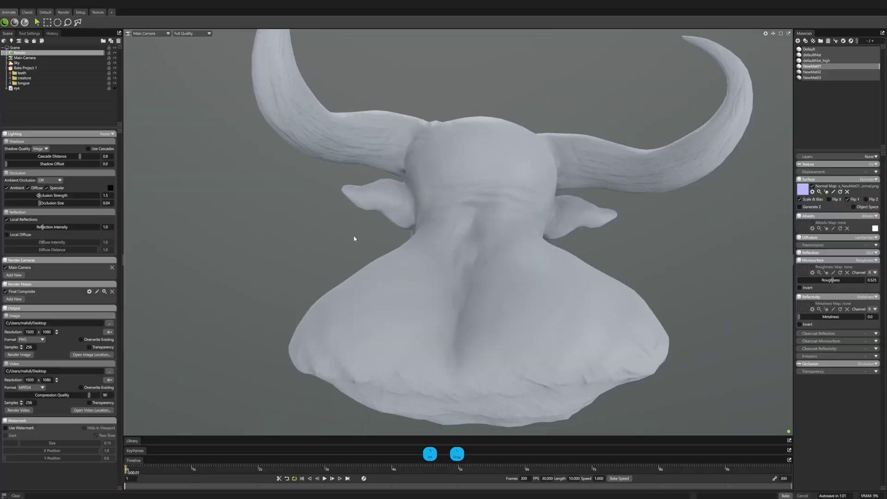
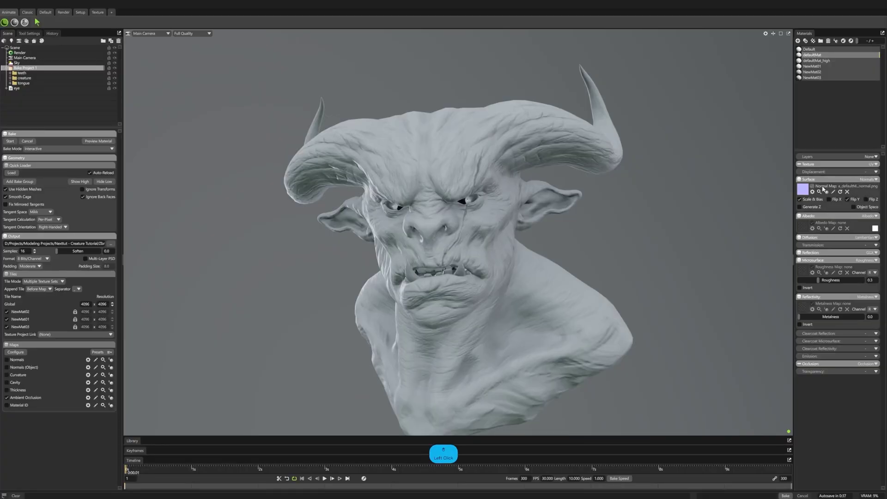
- Orbit and zoom around the creature's face and bust to inspect the baked result
left_click(621, 181)
right_click(604, 181)
left_click(819, 63)
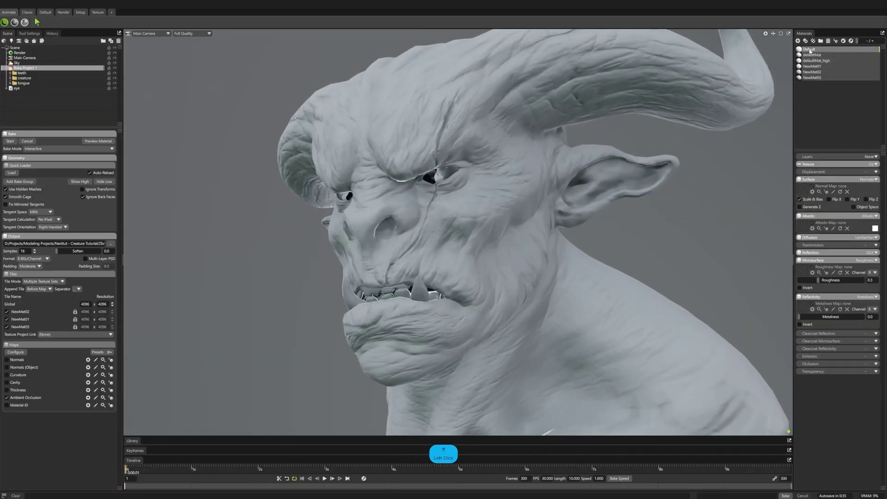
left_click(810, 51)
left_click(441, 186)
right_click(485, 206)
left_click(419, 256)
middle_click(422, 258)
right_click(395, 226)
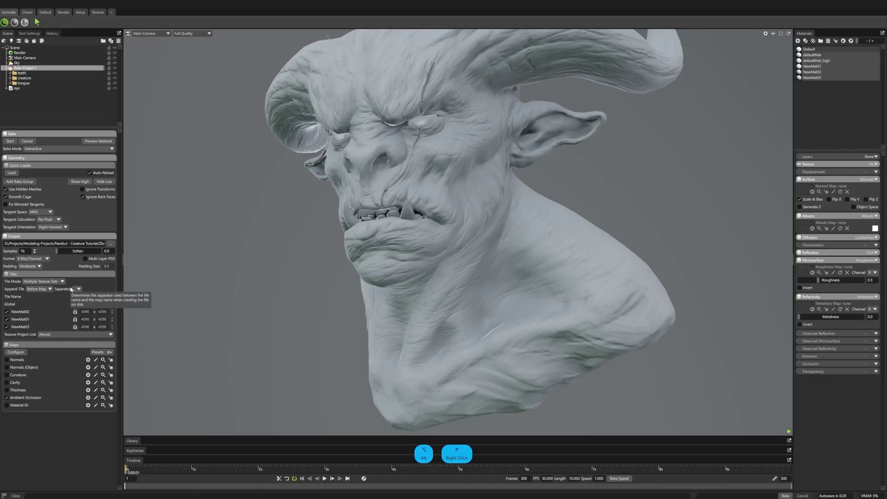
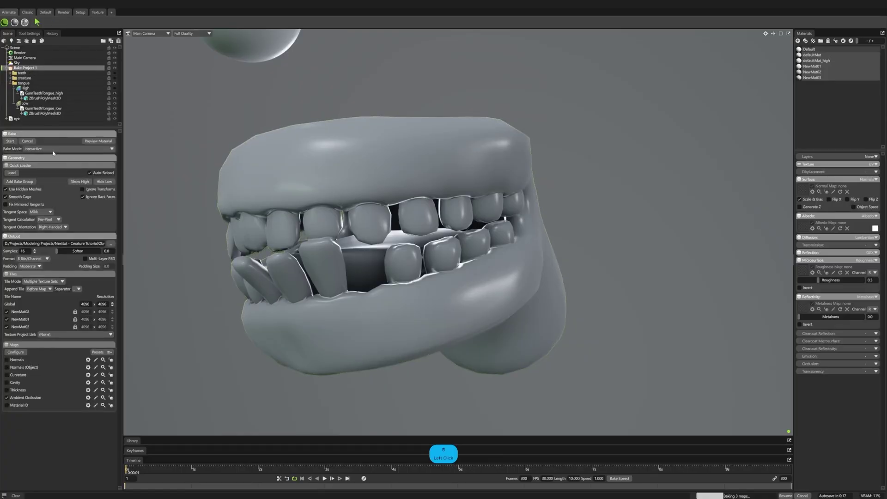
- Set the Bake Mode dropdown to Offline
left_click(63, 151)
left_click(43, 156)
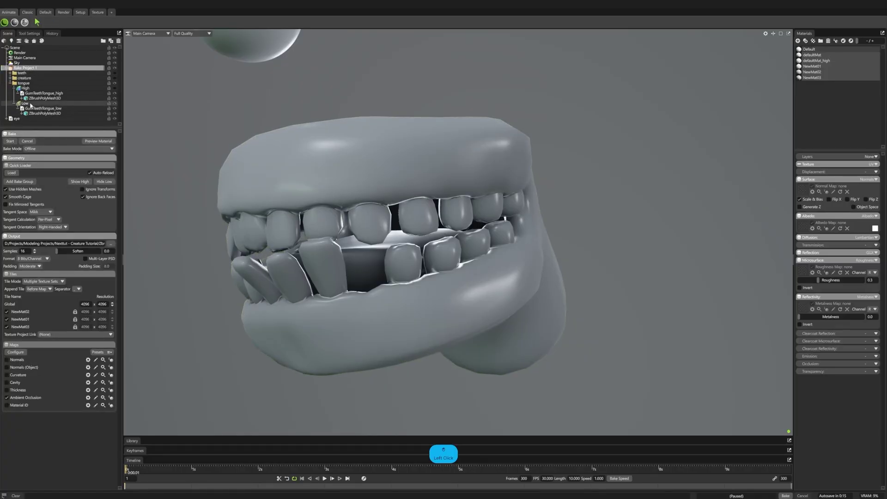
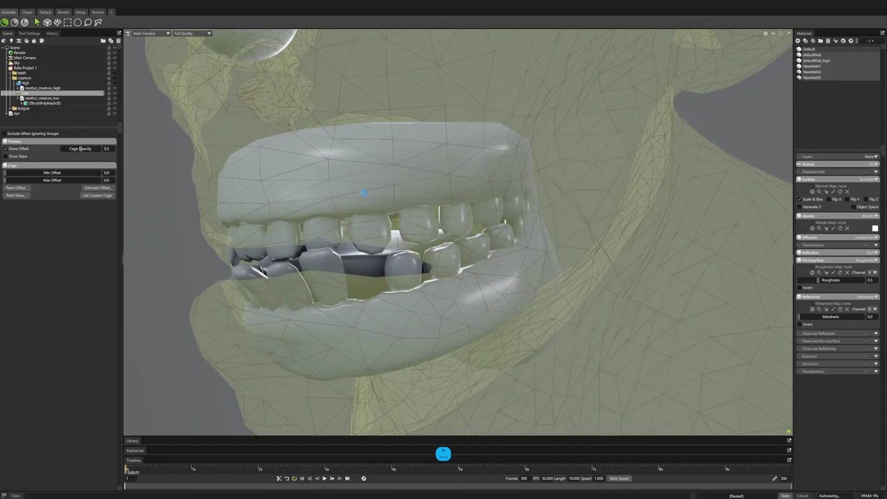
- Confirm the 0.063 maximum cage offset and zoom in on the caged face
key("ctrl+z")
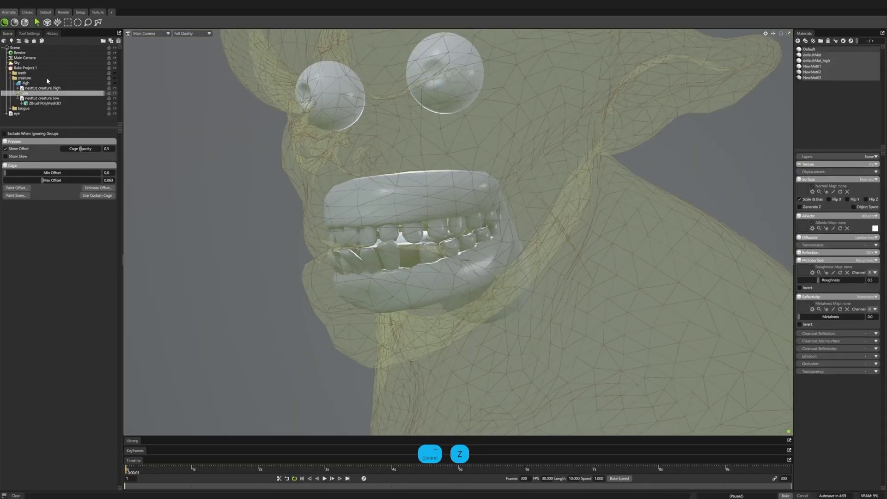
left_click(116, 80)
left_click(313, 177)
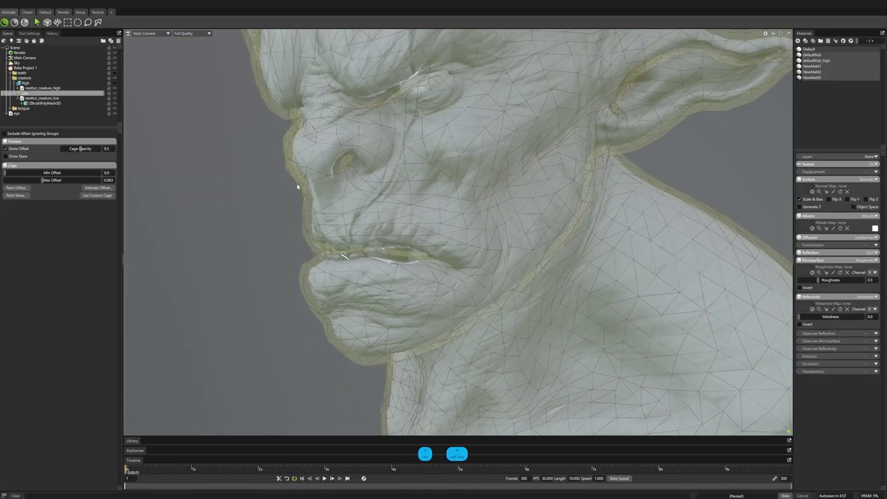
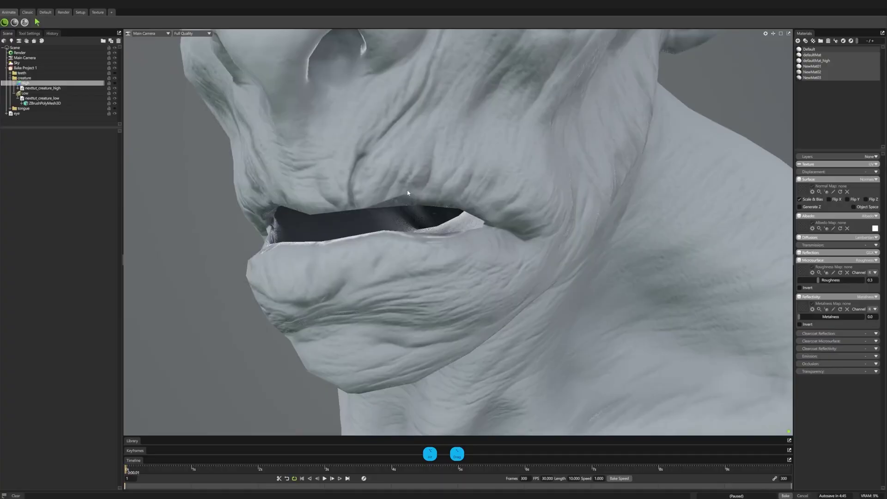
- Orbit around the head to inspect the mouth, back and top under the cage
right_click(392, 188)
middle_click(356, 182)
left_click(477, 245)
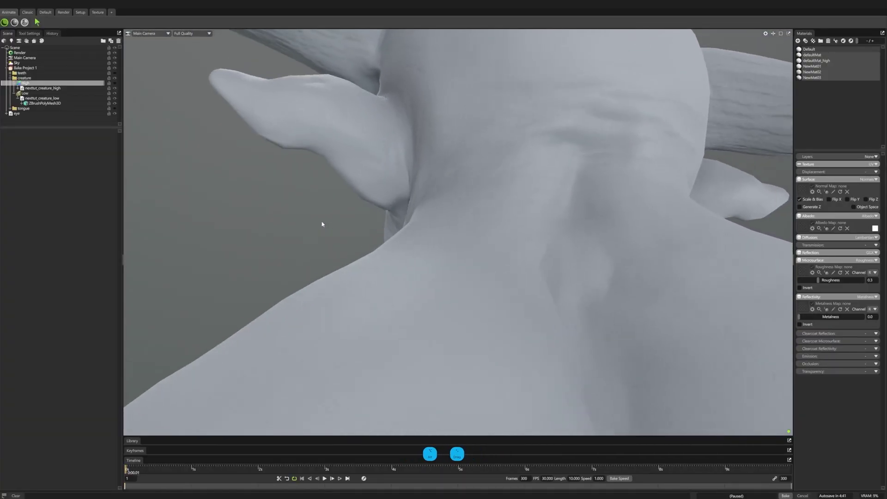
middle_click(390, 182)
left_click(410, 269)
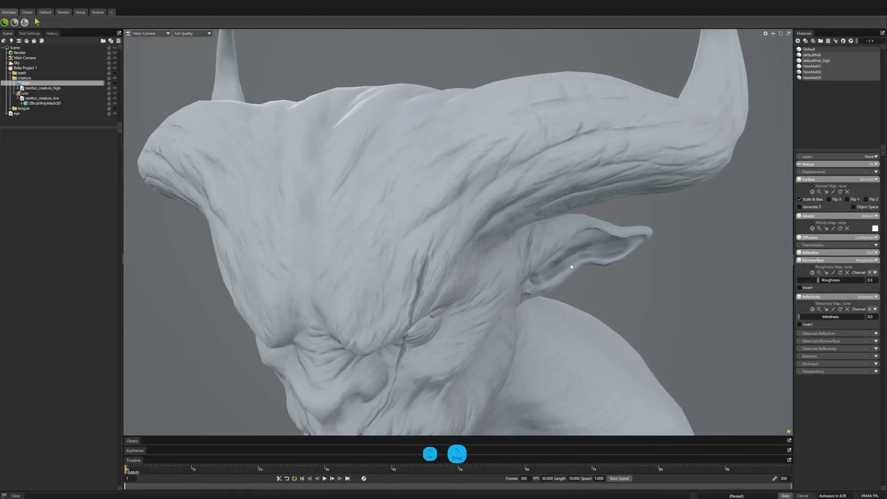
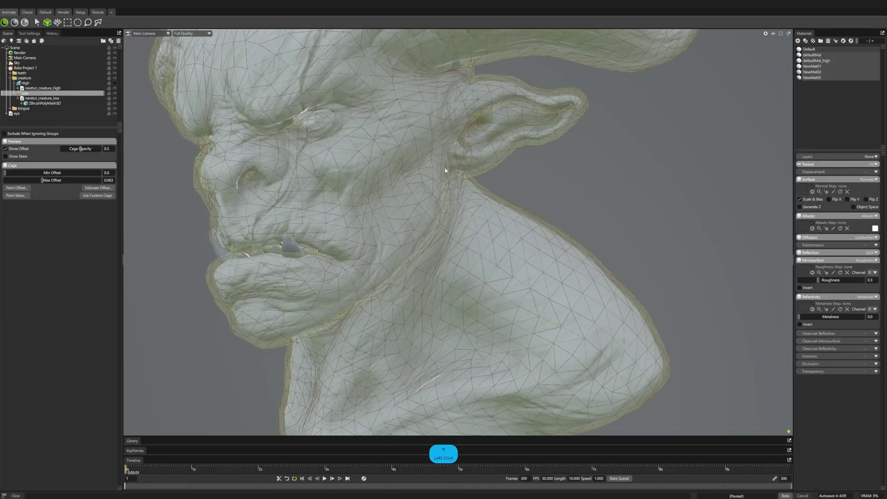
- Navigate back to a centred, head-on view of the whole bust
left_click(465, 170)
right_click(455, 164)
left_click(13, 79)
left_click(375, 212)
right_click(377, 209)
left_click(333, 193)
right_click(296, 188)
middle_click(368, 210)
left_click(394, 237)
right_click(420, 237)
middle_click(567, 255)
left_click(819, 68)
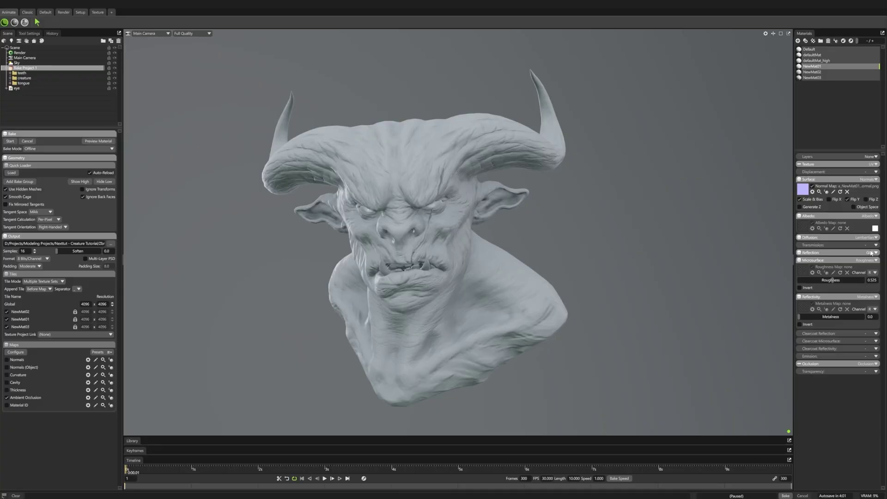
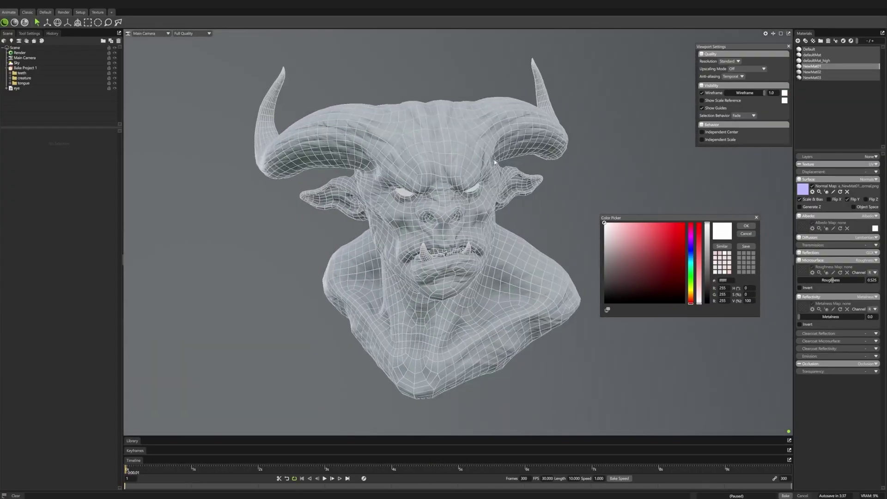
- Confirm white as the wireframe overlay colour in the Color Picker
left_click(758, 220)
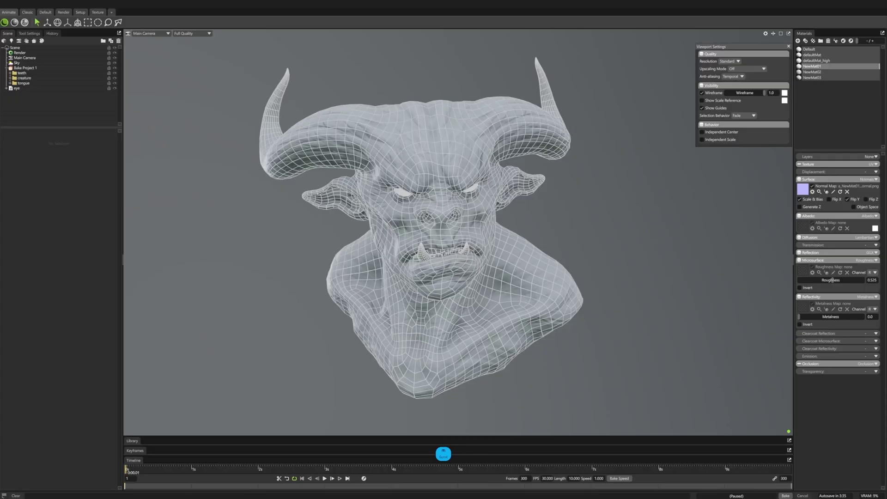